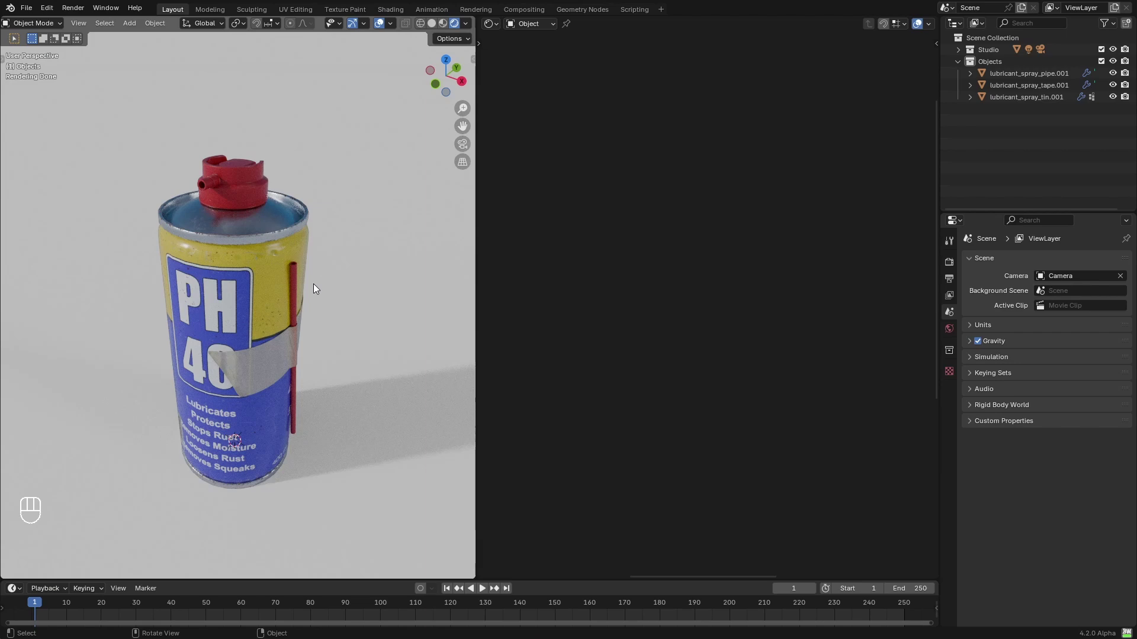
Show the tin's material node tree in the Shader Editor and frame it in view.
left_click(277, 363)
left_click(298, 299)
left_click_drag(207, 285, 219, 370)
left_click_drag(219, 370, 279, 238)
left_click_drag(345, 228, 291, 234)
middle_click(320, 239)
middle_click(314, 273)
middle_click(315, 277)
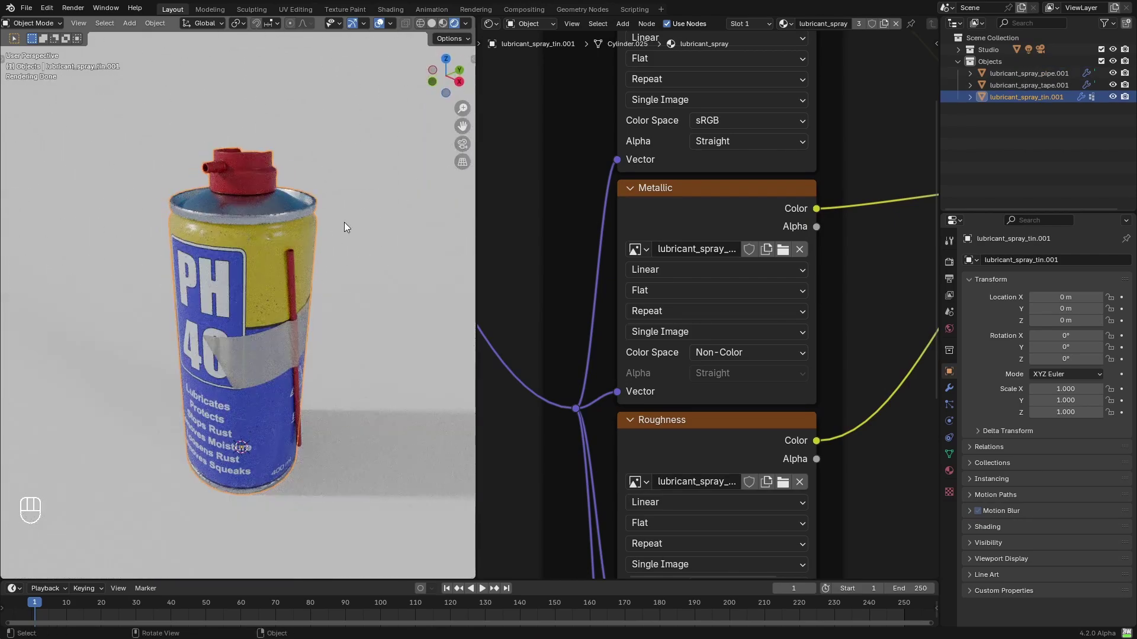
middle_click(330, 253)
middle_click(339, 235)
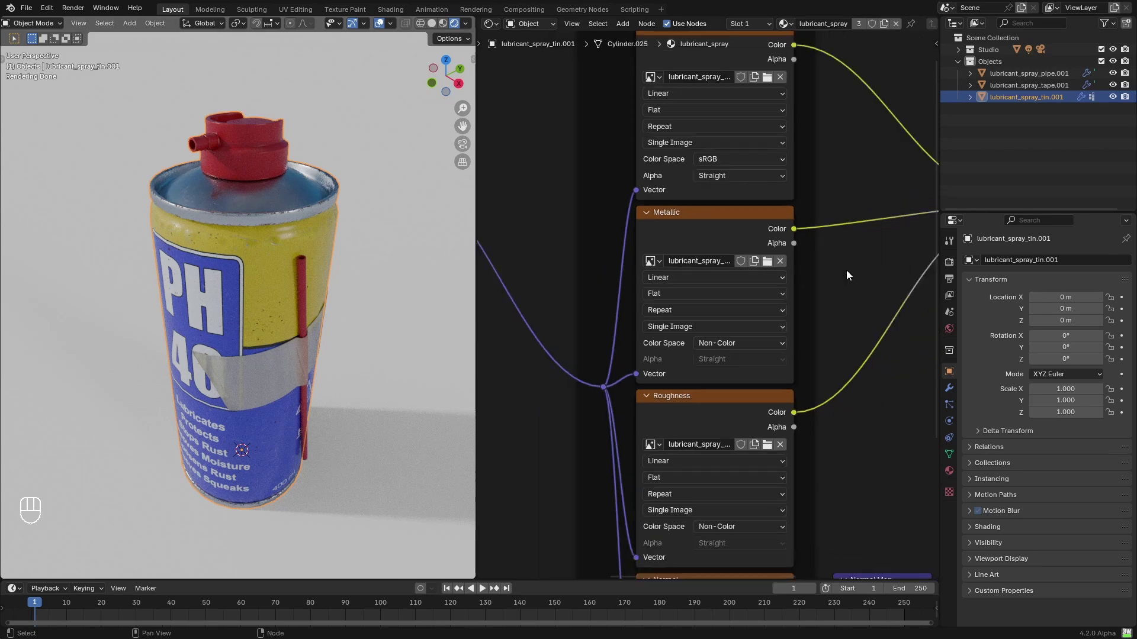
Give the spray pipe its own material copy renamed lubricant_spray_plastics.
left_click(958, 475)
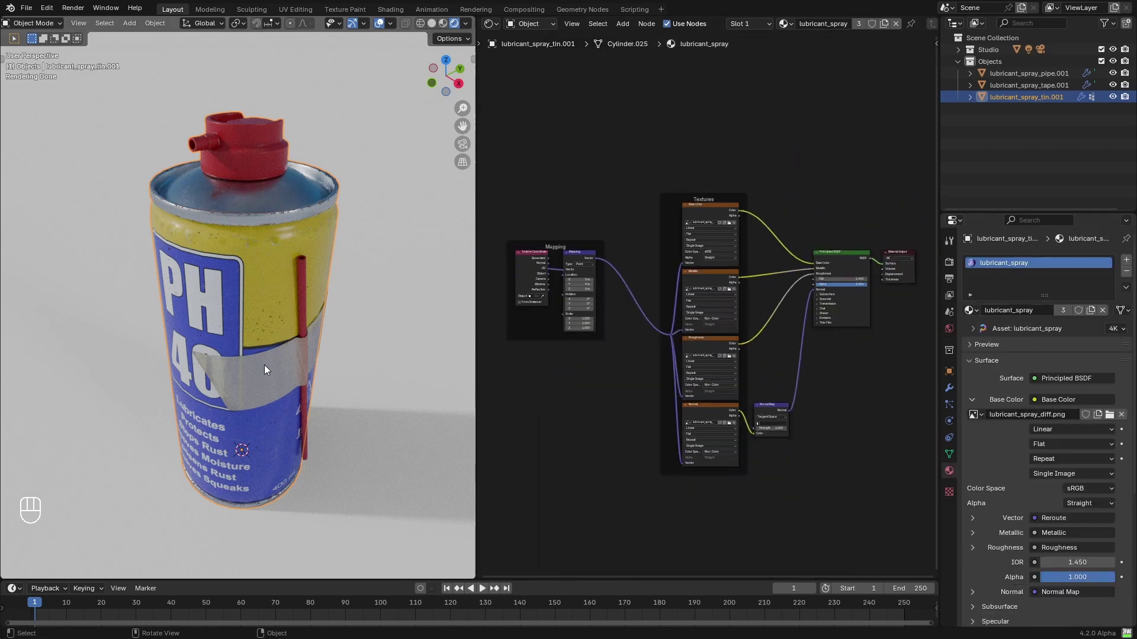
left_click(303, 314)
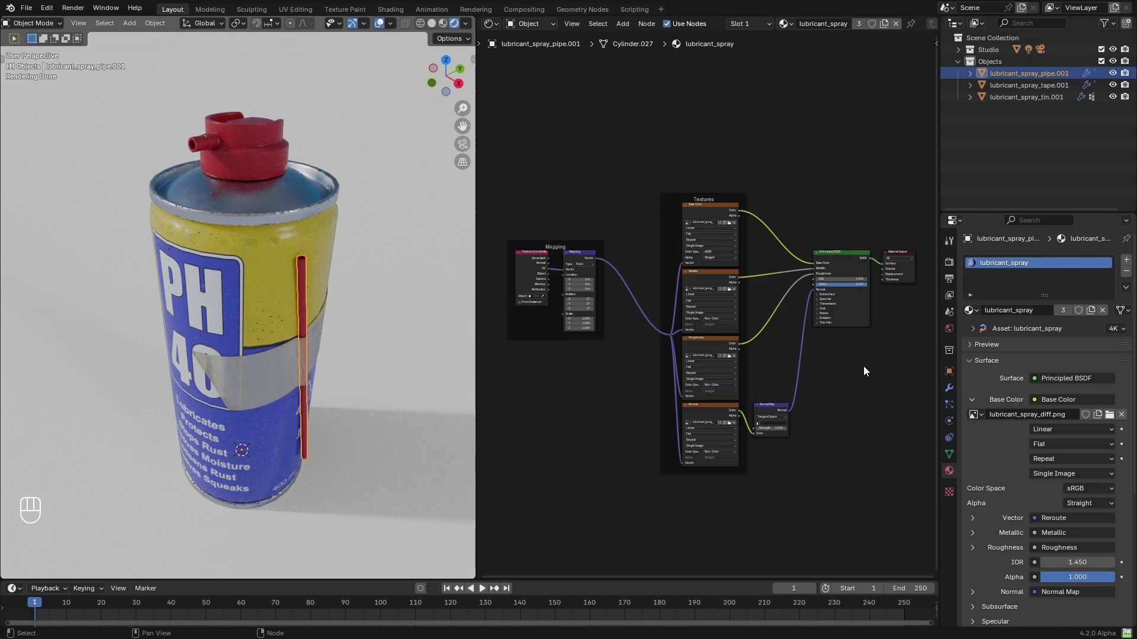
left_click_drag(1040, 309, 1054, 309)
key("BackSpace")
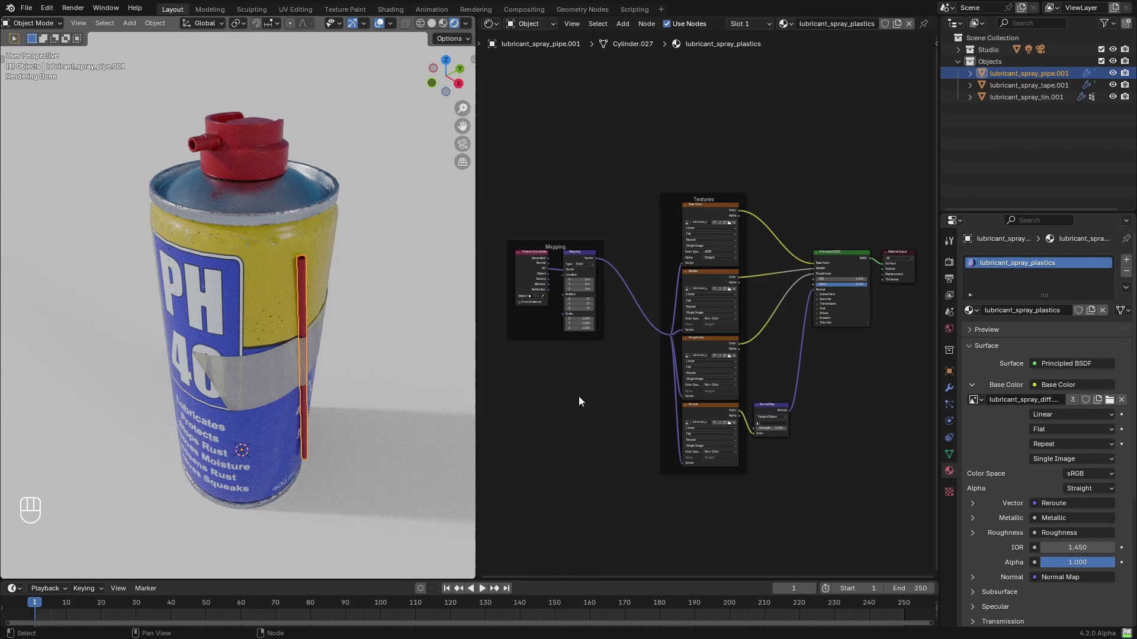
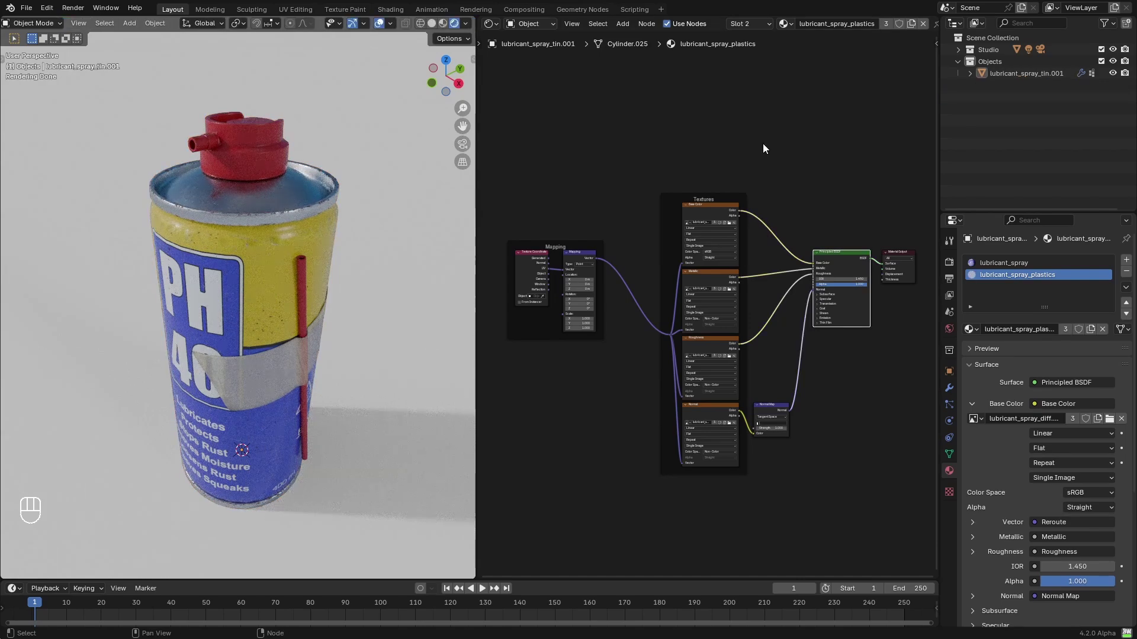
Select the pipe and tape objects and join them into the tin.
left_click(719, 215)
left_click(724, 281)
left_click(715, 345)
left_click(716, 415)
left_click(843, 260)
left_click(1023, 264)
Select material slot 1 so lubricant_spray shows in the node editor.
left_click(719, 213)
left_click(713, 280)
left_click(723, 346)
left_click(716, 414)
left_click(858, 261)
left_click(831, 173)
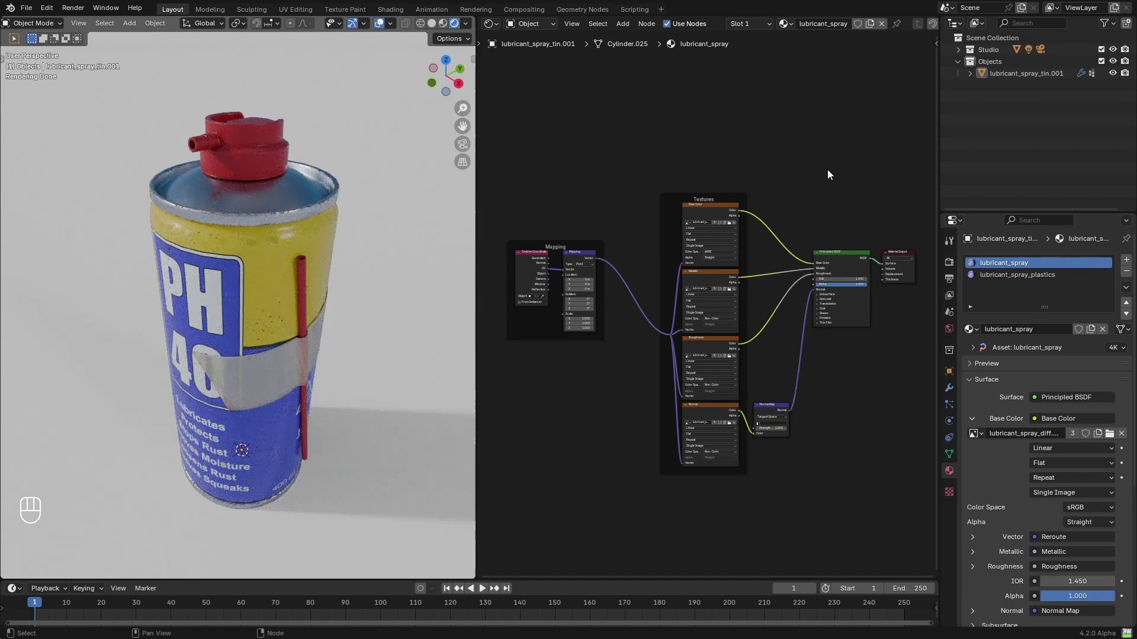
Apply Tinquify Smart Weathering with the Worn effect on and preview the Metallic texture.
key("n")
left_click(826, 118)
left_click(741, 221)
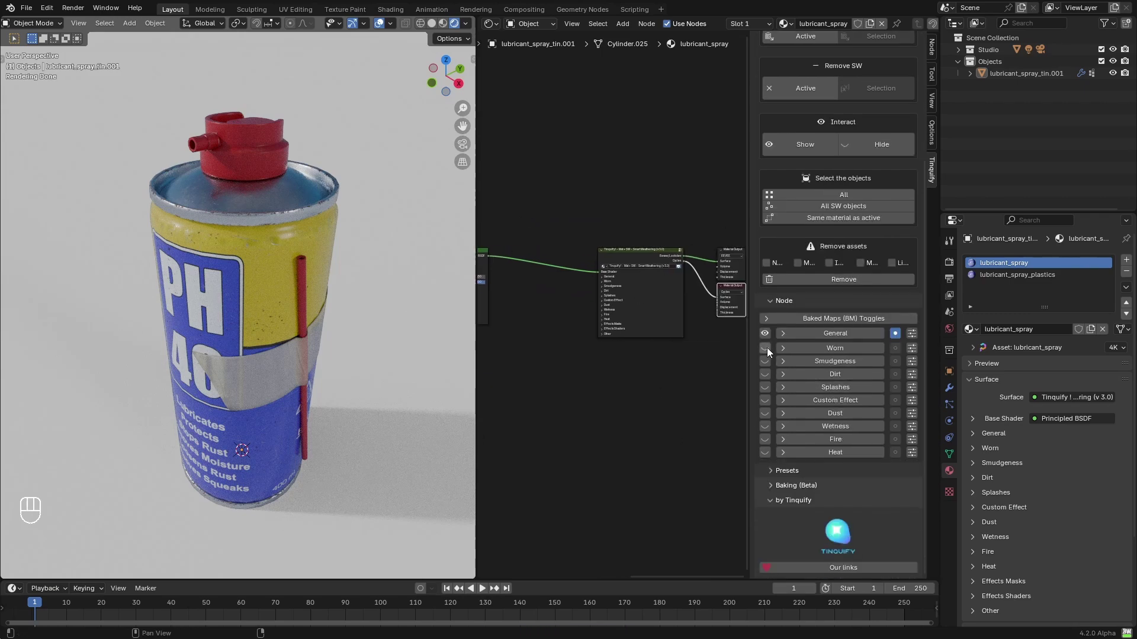
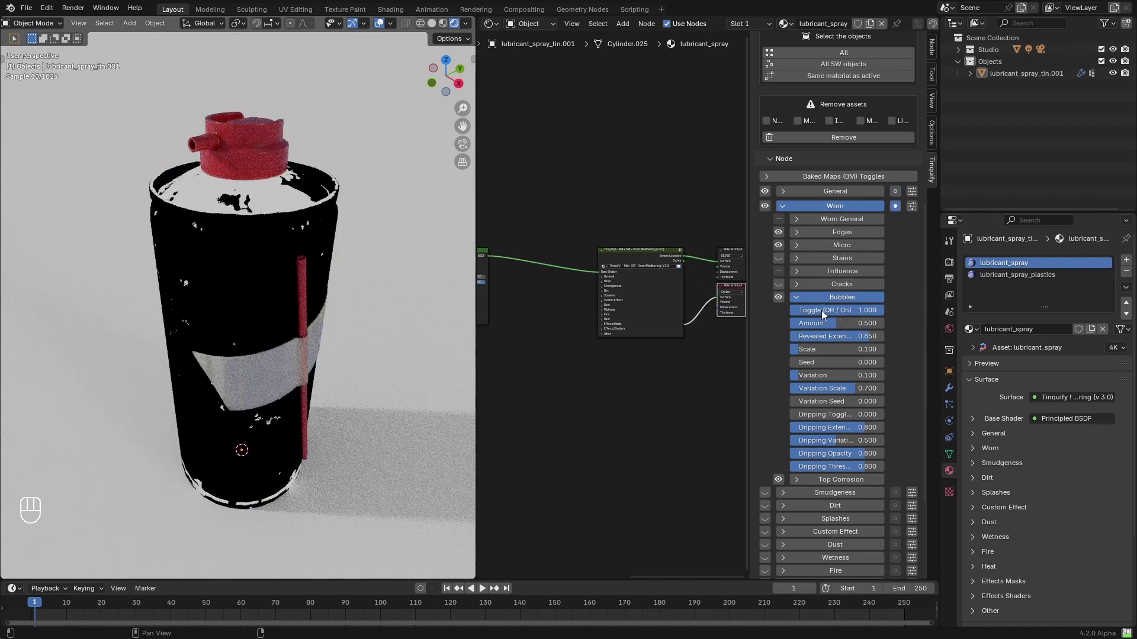
left_click_drag(820, 325, 838, 325)
middle_click(899, 192)
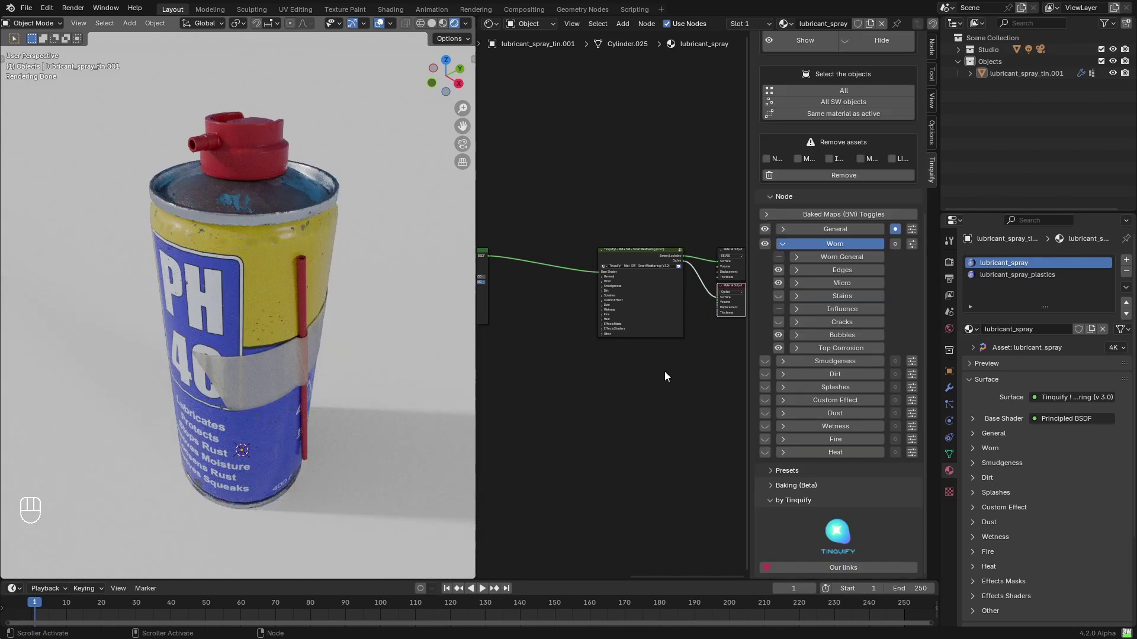
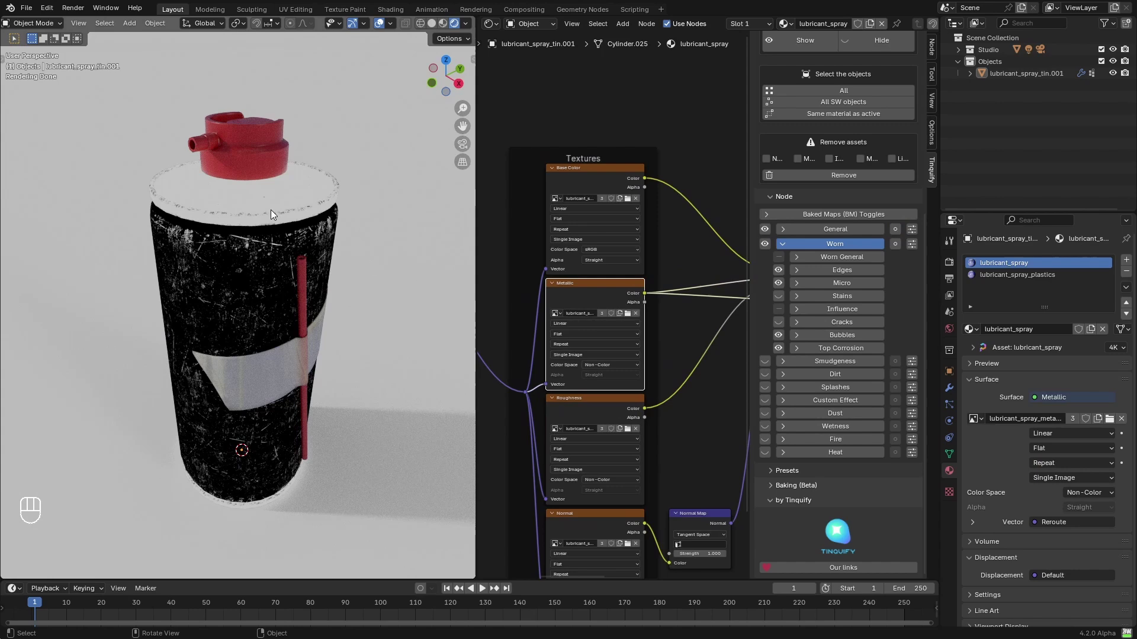
Add a Map Range node fed by the Metallic texture colour.
left_click(704, 363)
key("n")
key("ctrl+z")
key("ctrl+x")
key("shift+a")
key("Down")
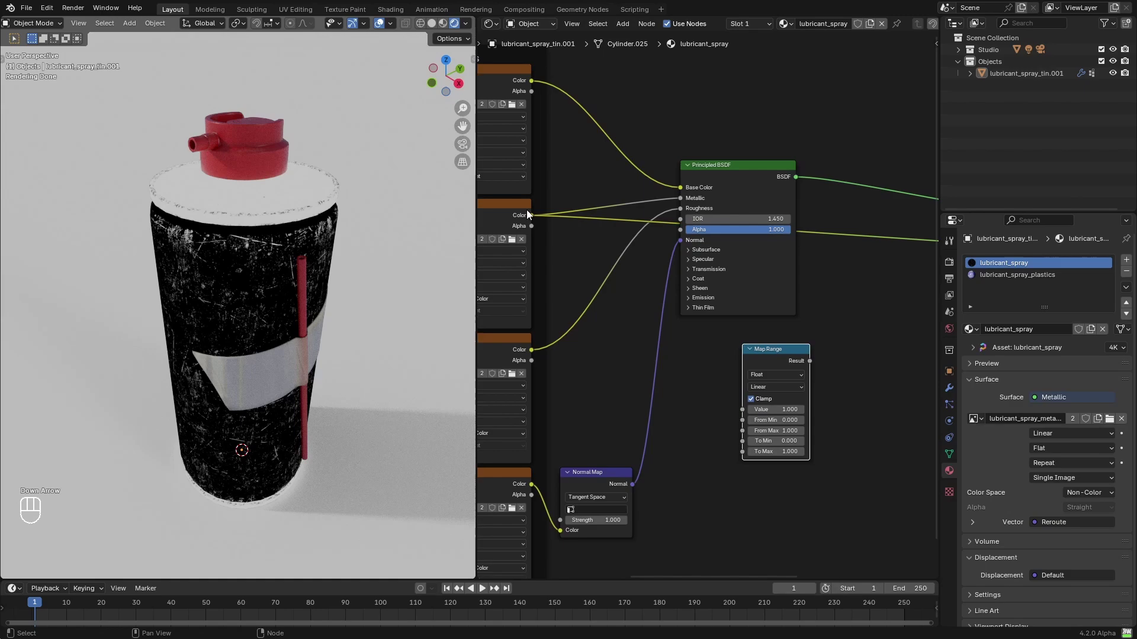
left_click_drag(535, 220, 763, 389)
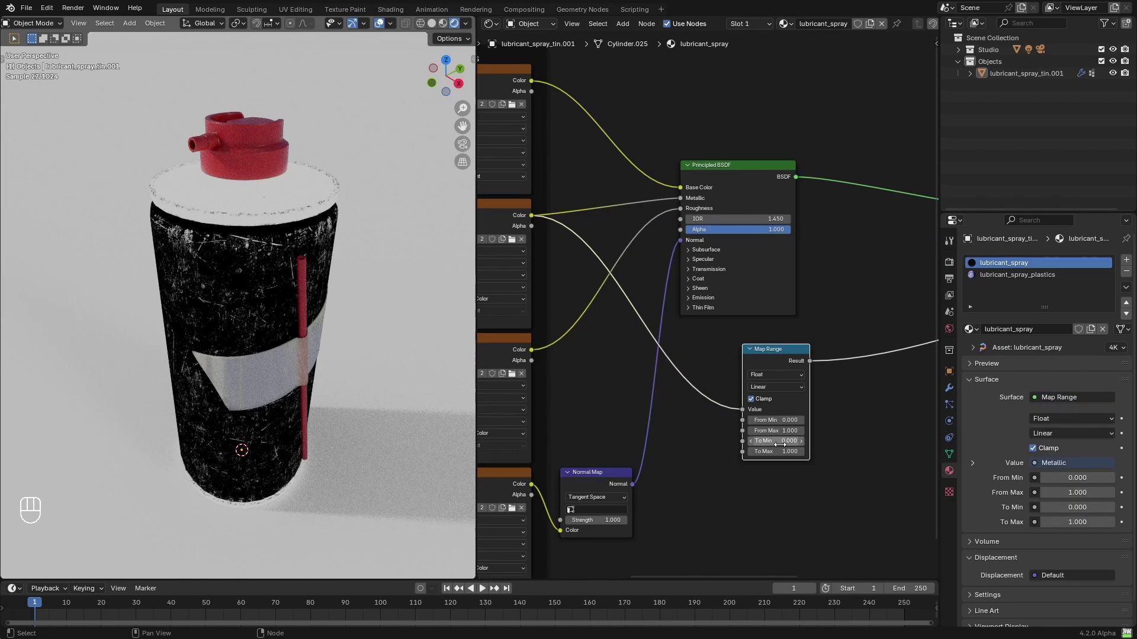
Set Map Range To Min 1 and To Max 0 and place it beside the weathering node.
left_click(782, 440)
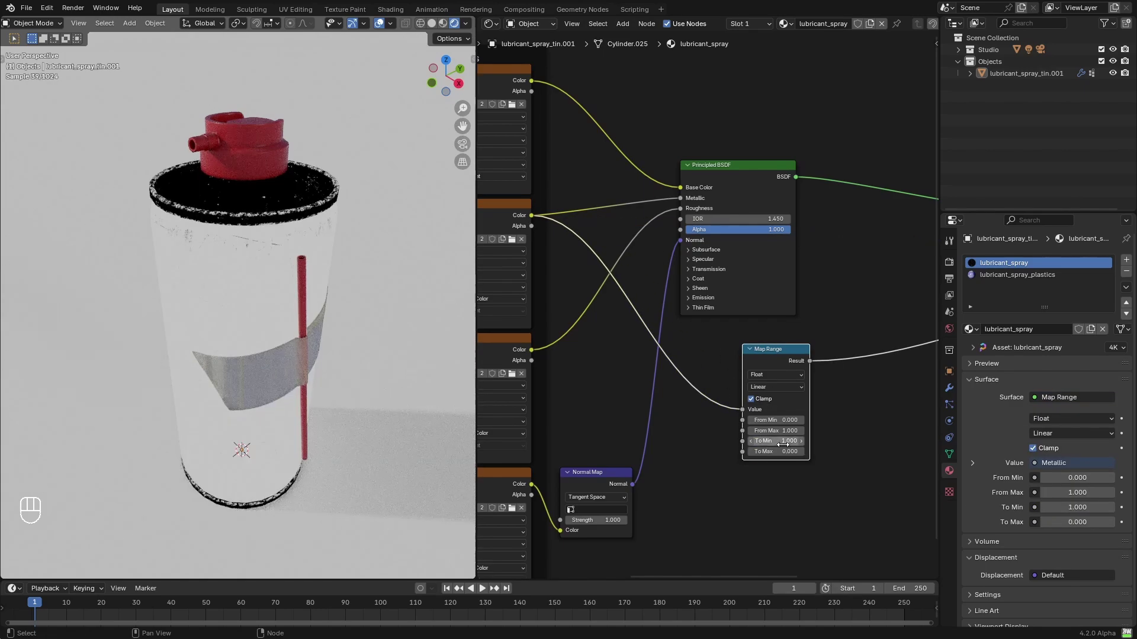
left_click(505, 218)
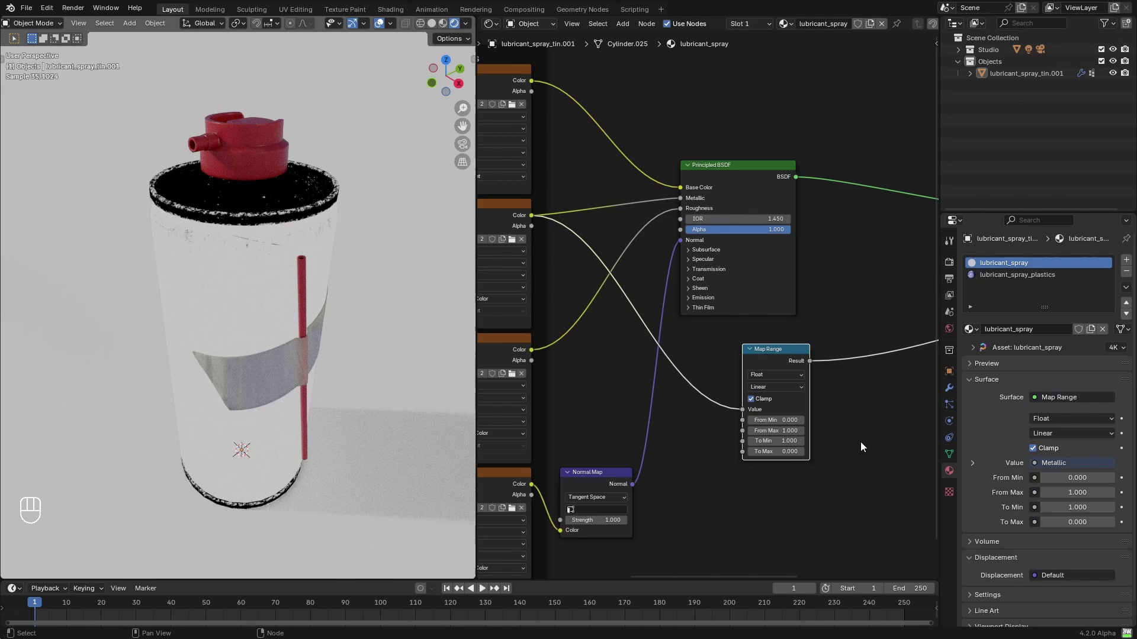
left_click(869, 445)
key("g")
left_click(838, 193)
left_click(799, 441)
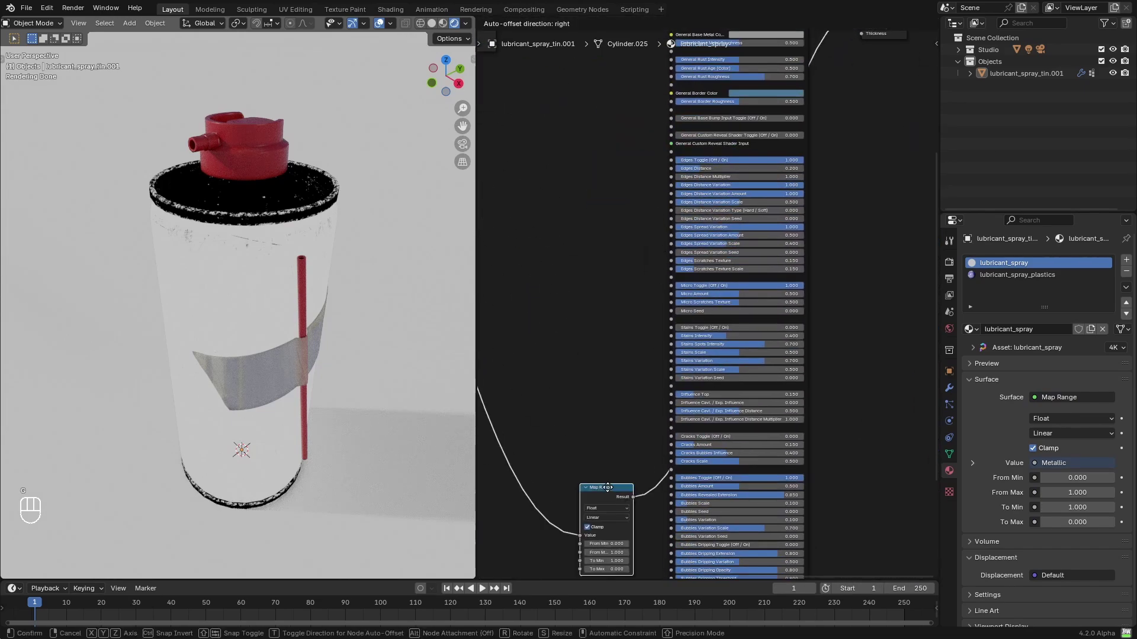
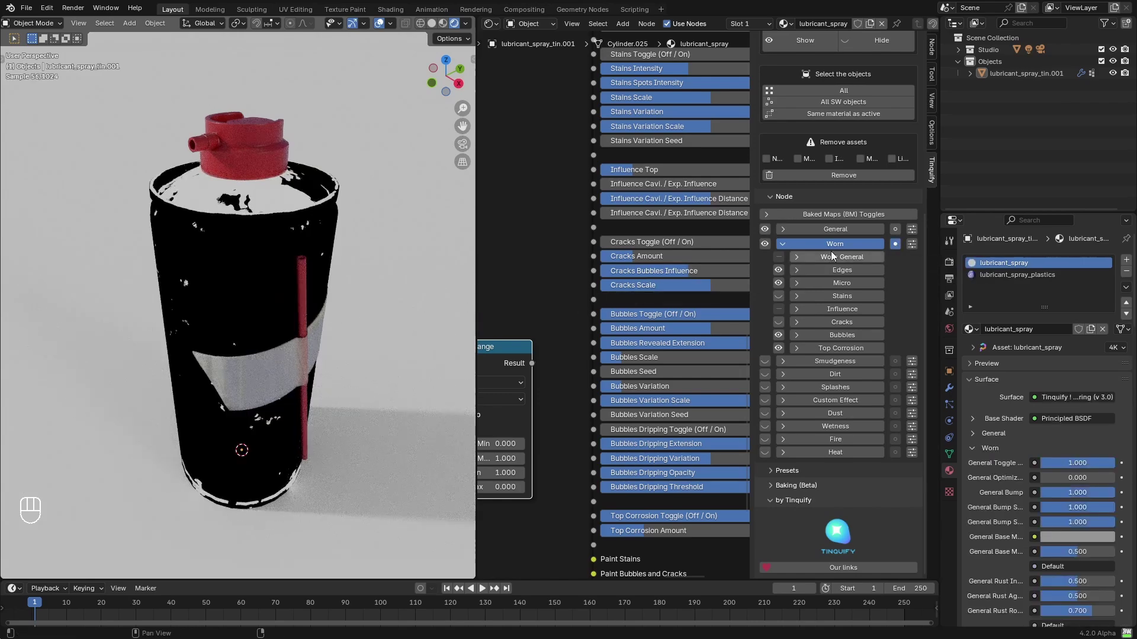
Link the inverted metal mask to Bubbles and Top Corrosion toggles, Bubbles Amount 0.6.
left_click(899, 234)
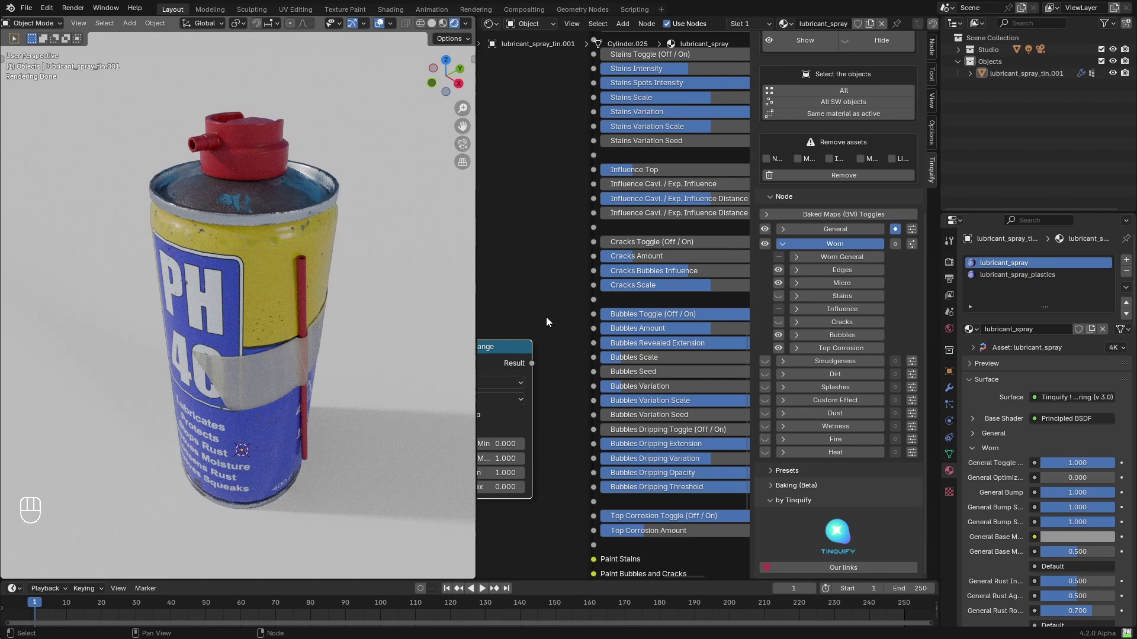
key("n")
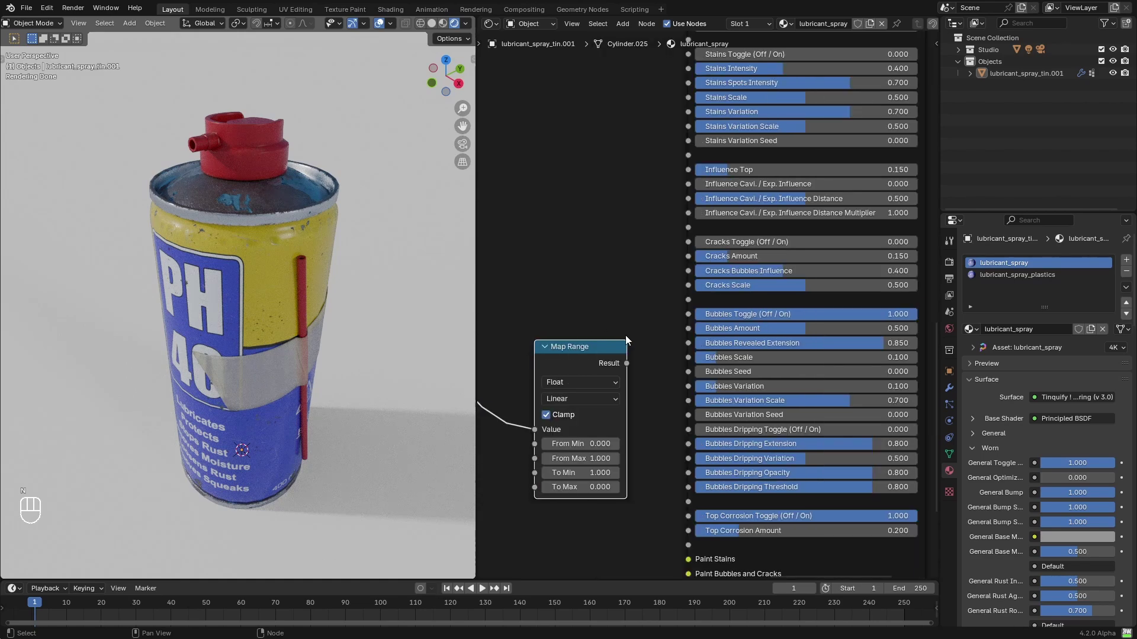
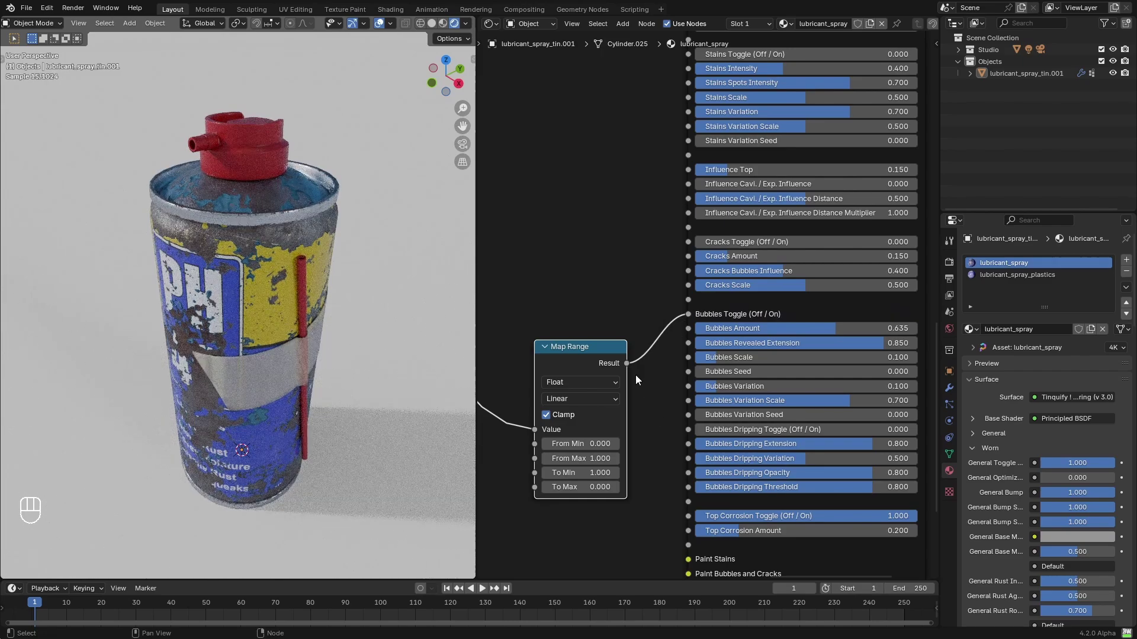
left_click_drag(657, 365, 691, 522)
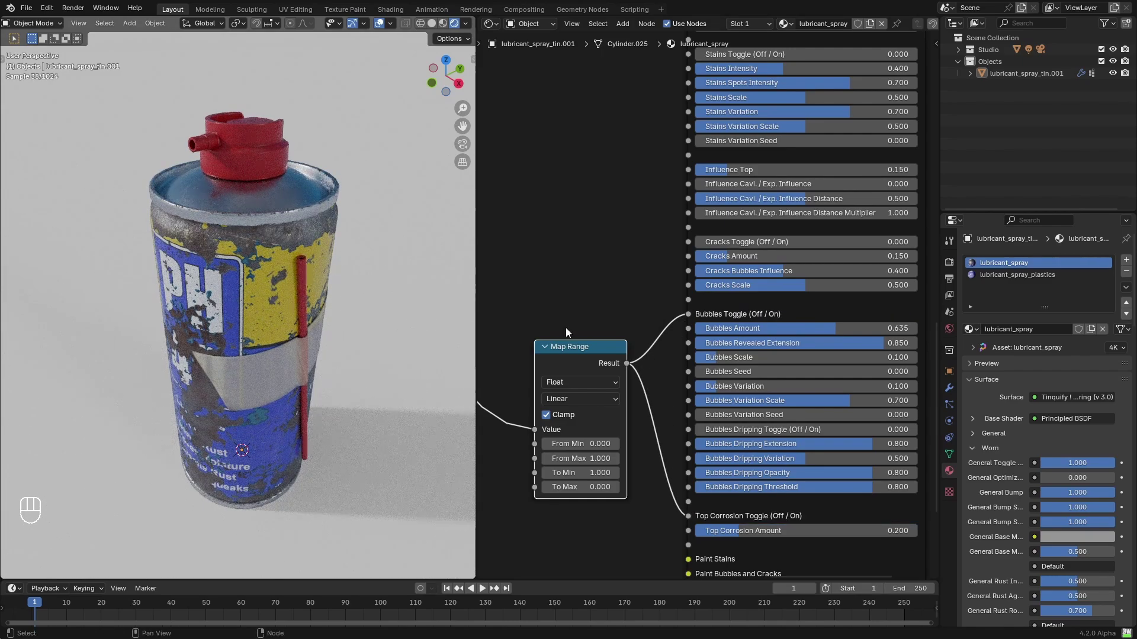
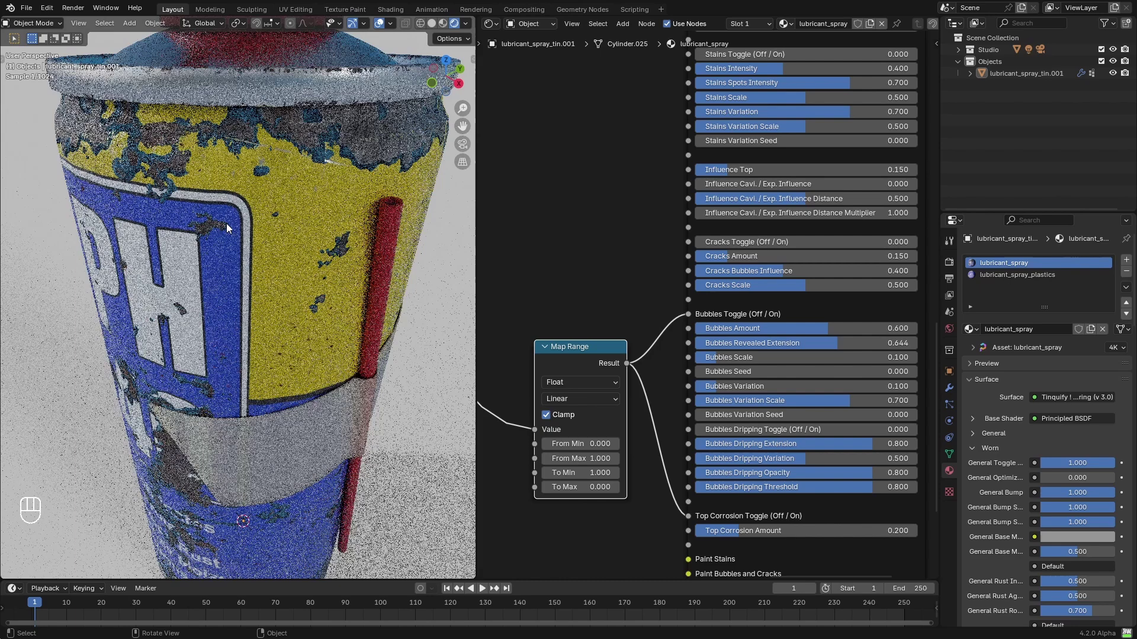
Set Bubbles Revealed Extension to 0.444 with Amount 0.600 on the Tinquify node.
left_click(612, 171)
left_click(751, 347)
left_click(863, 321)
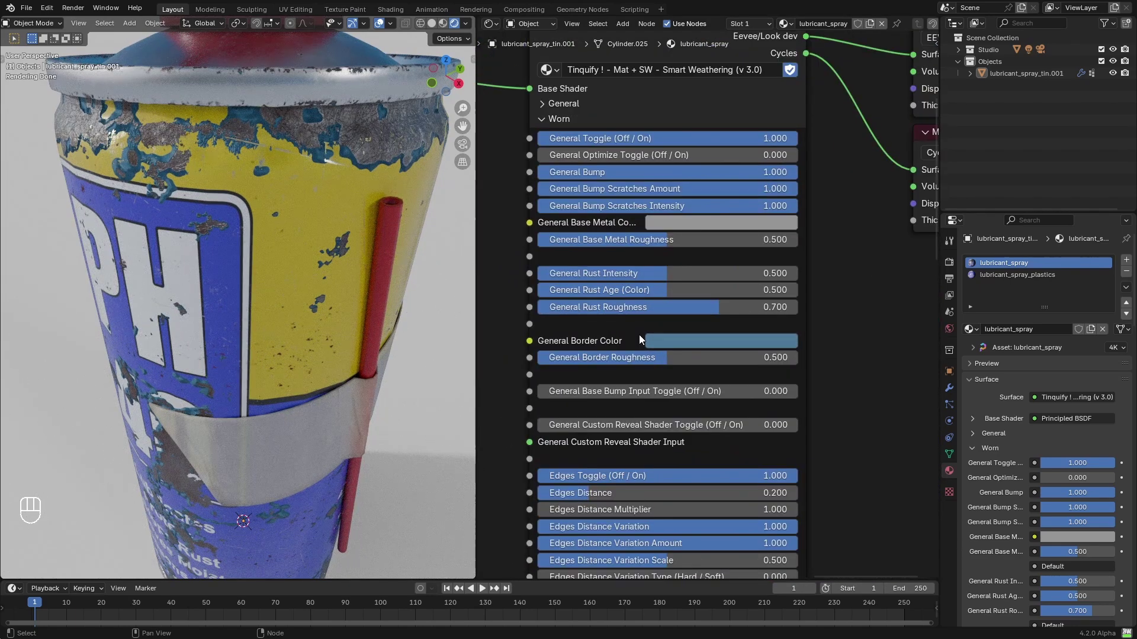
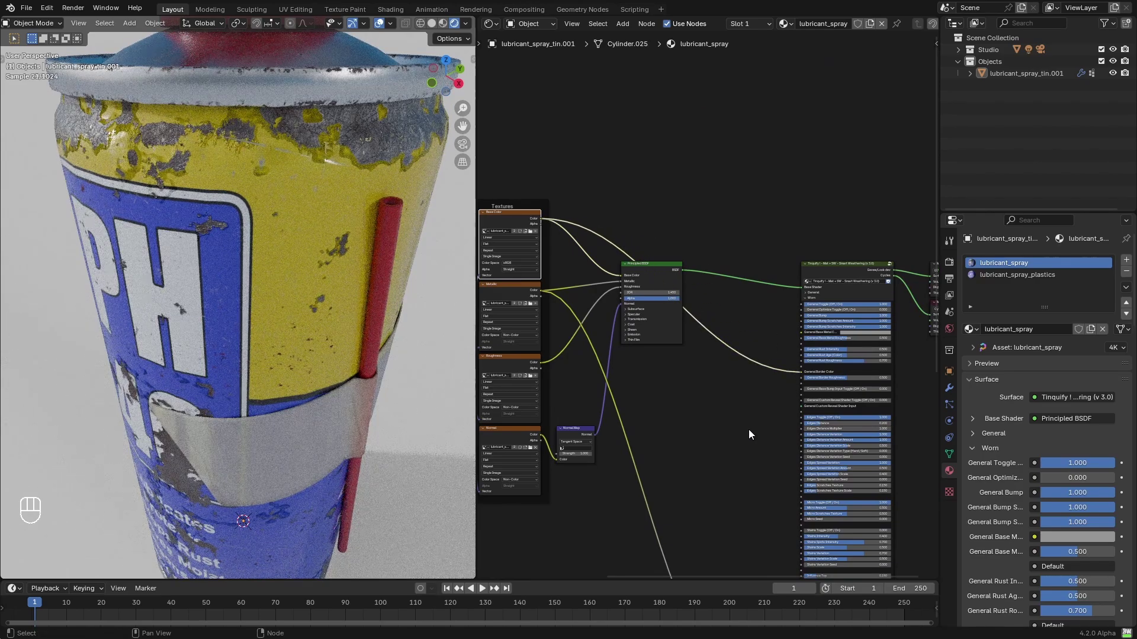
left_click(763, 453)
left_click(644, 397)
key("n")
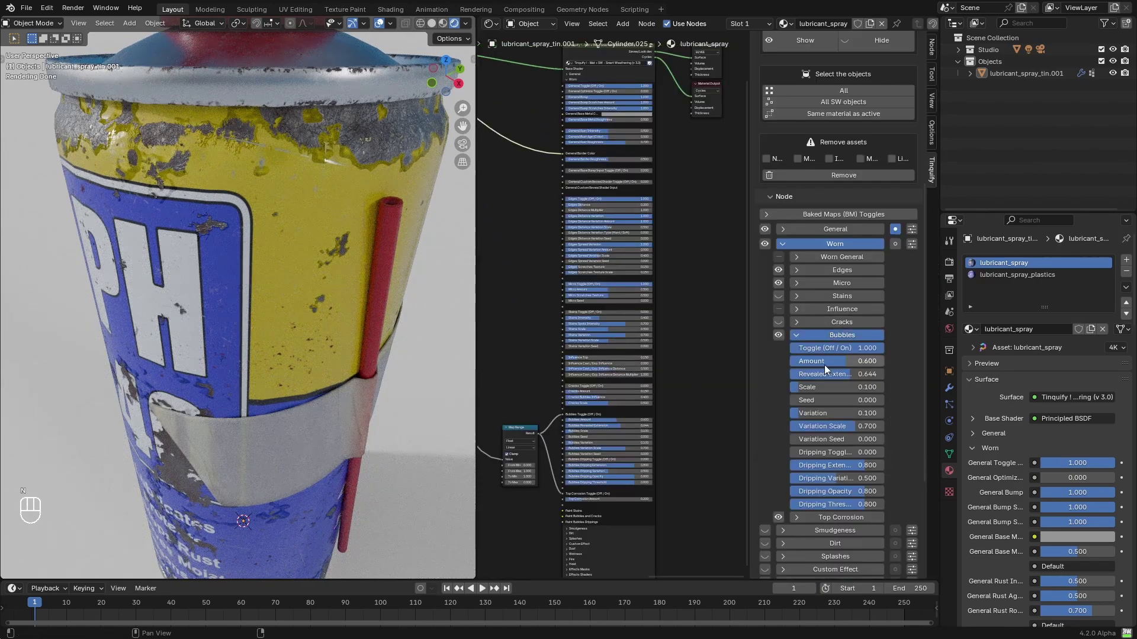
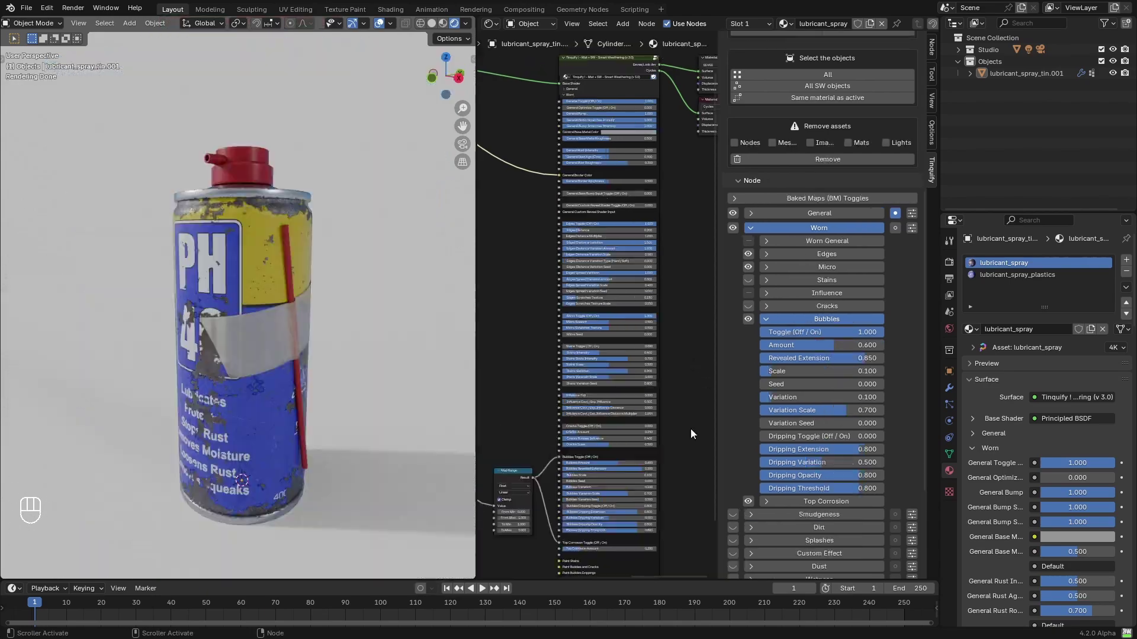
Set Bubbles Amount 0.4, General Rust Intensity 1, and enable dripping at full extension and opacity.
left_click(820, 246)
left_click_drag(793, 359, 888, 359)
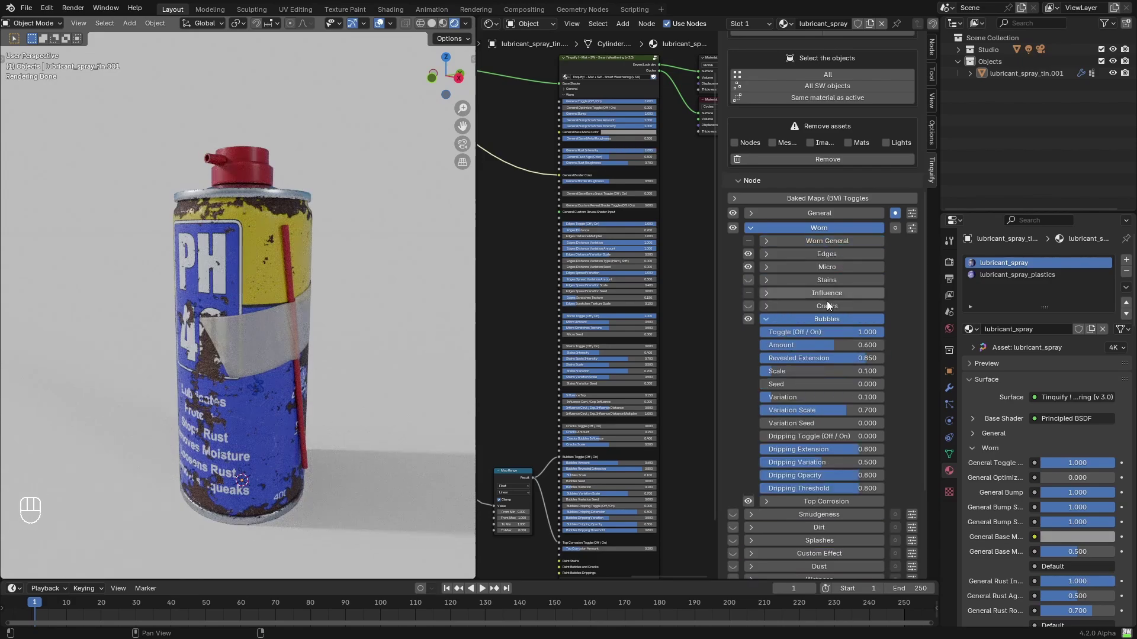
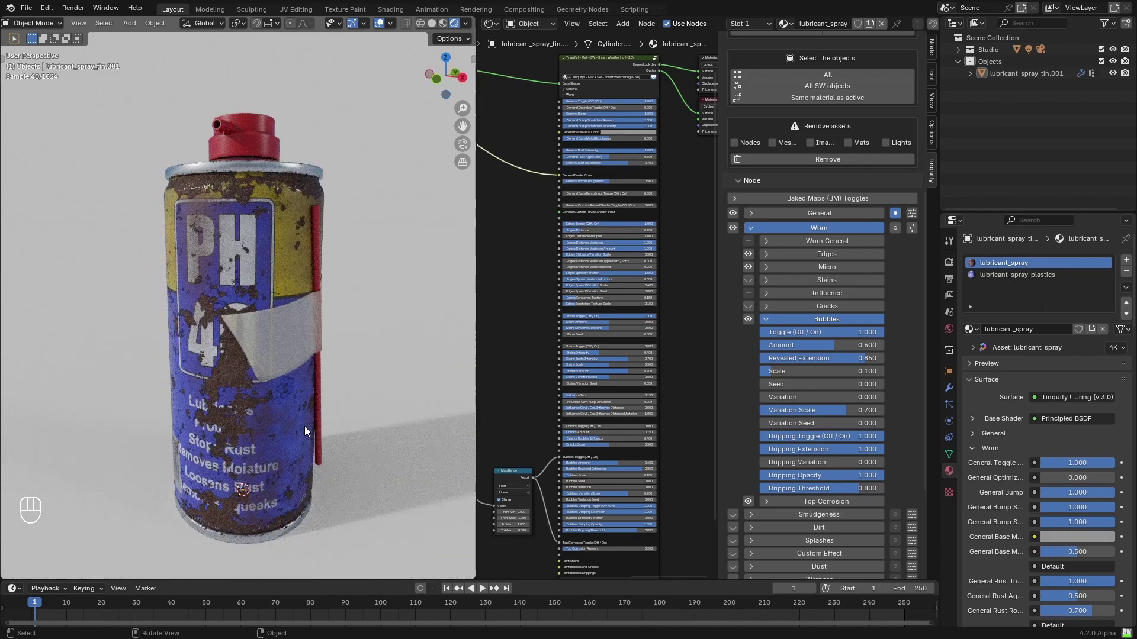
Orbit to the can's top and expand the Stains subpanel under Worn.
left_click_drag(350, 306, 331, 340)
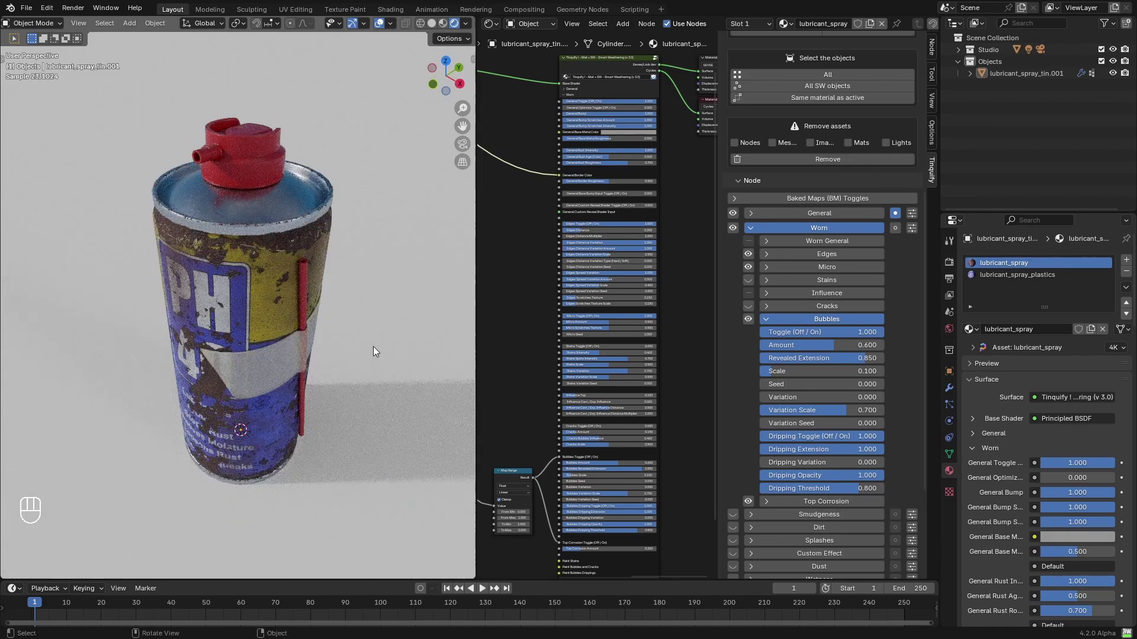
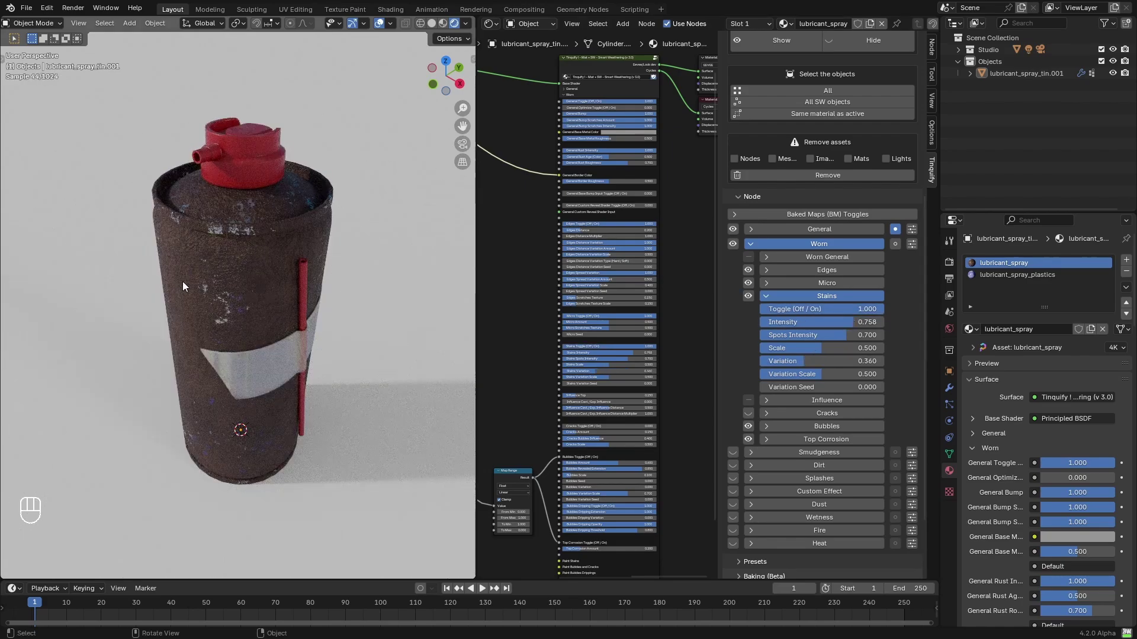
Preview the Map Range mask on the can, then set Worn Bubbles Amount to 0.581.
left_click(544, 374)
key("n")
left_click(613, 282)
left_click(745, 384)
left_click(756, 408)
left_click(693, 368)
left_click(598, 364)
key("g")
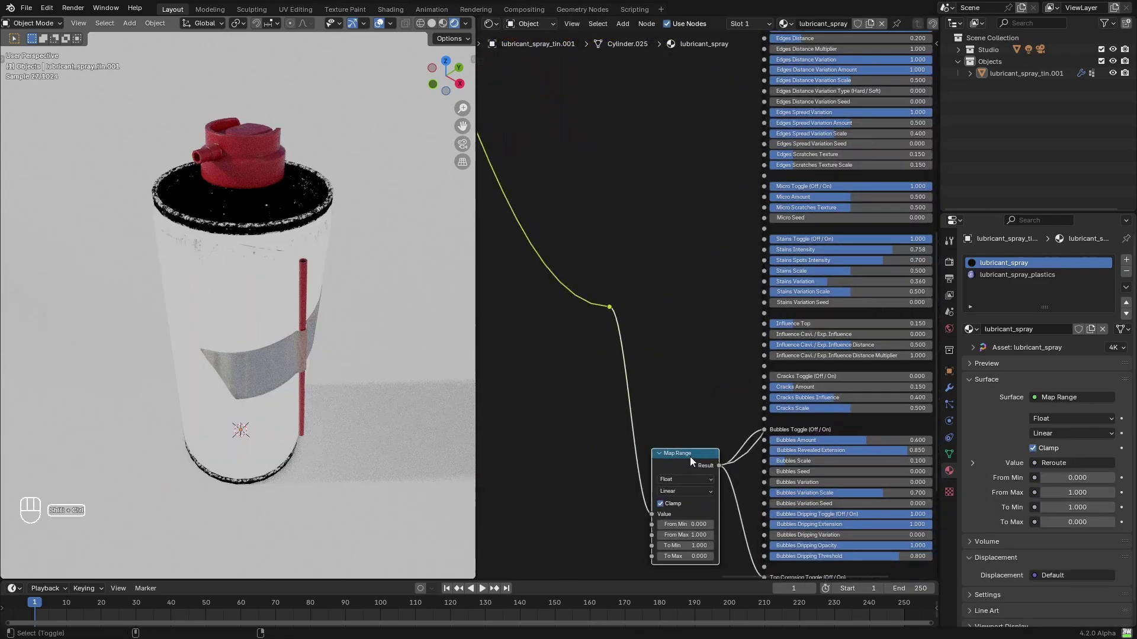
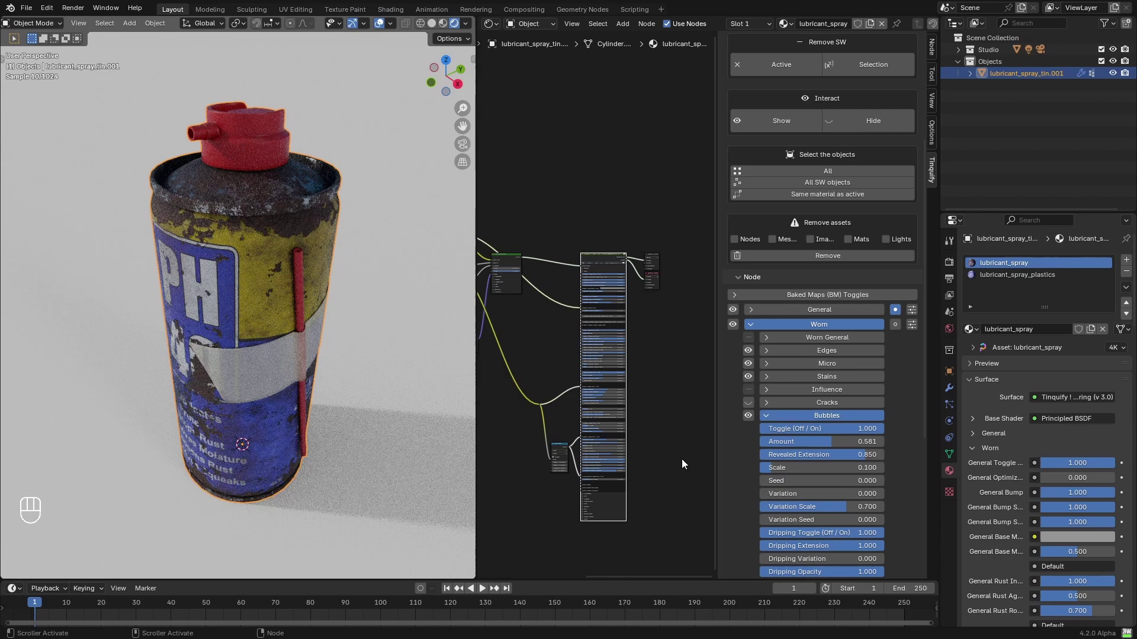
Select the lubricant_spray_plastics material and expand Dirt > Random settings.
middle_click(783, 330)
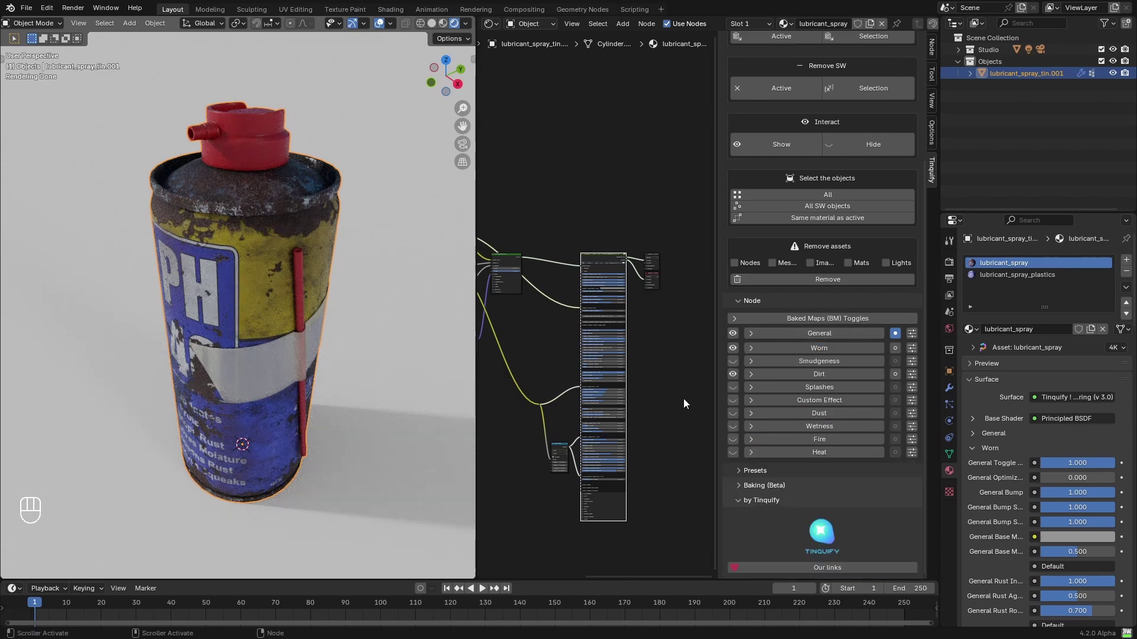
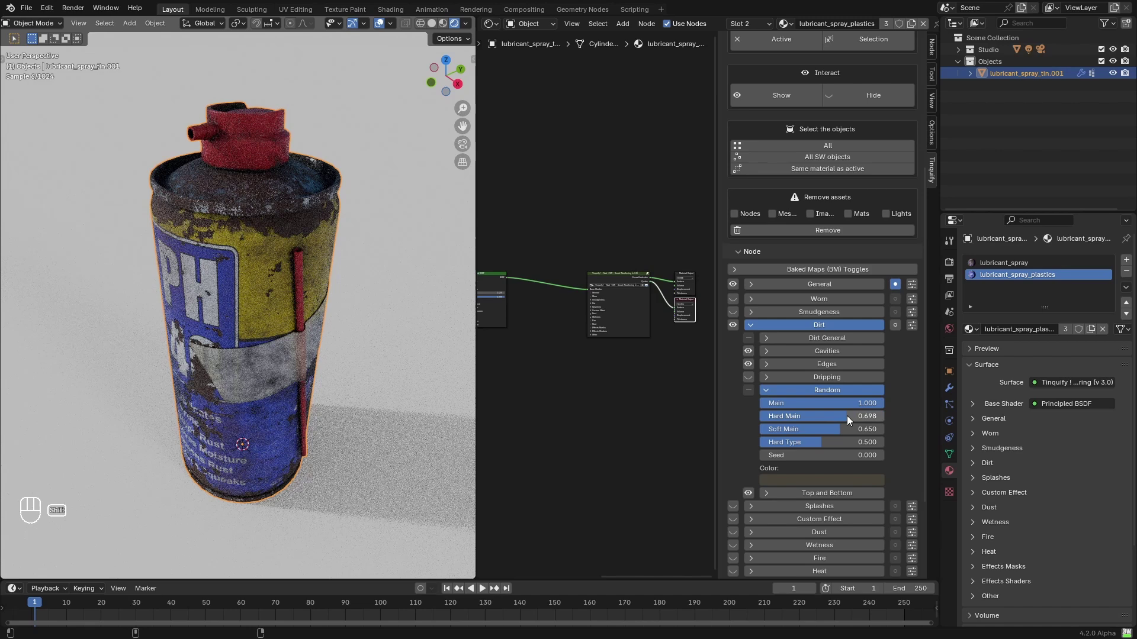
Raise the plastics' random dirt Hard Main to 0.698 and collapse the Dirt settings.
left_click(835, 394)
left_click(834, 327)
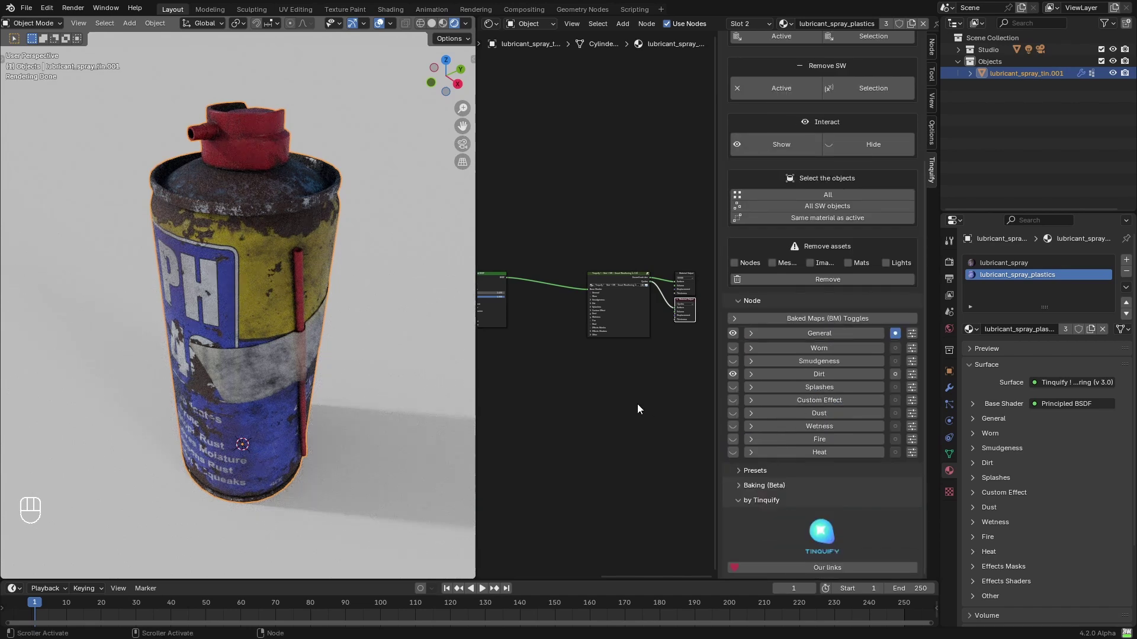
Return to the lubricant_spray material and solo its Worn layer mask on the can.
left_click(902, 377)
left_click(901, 340)
left_click(1012, 268)
left_click(900, 378)
left_click(900, 347)
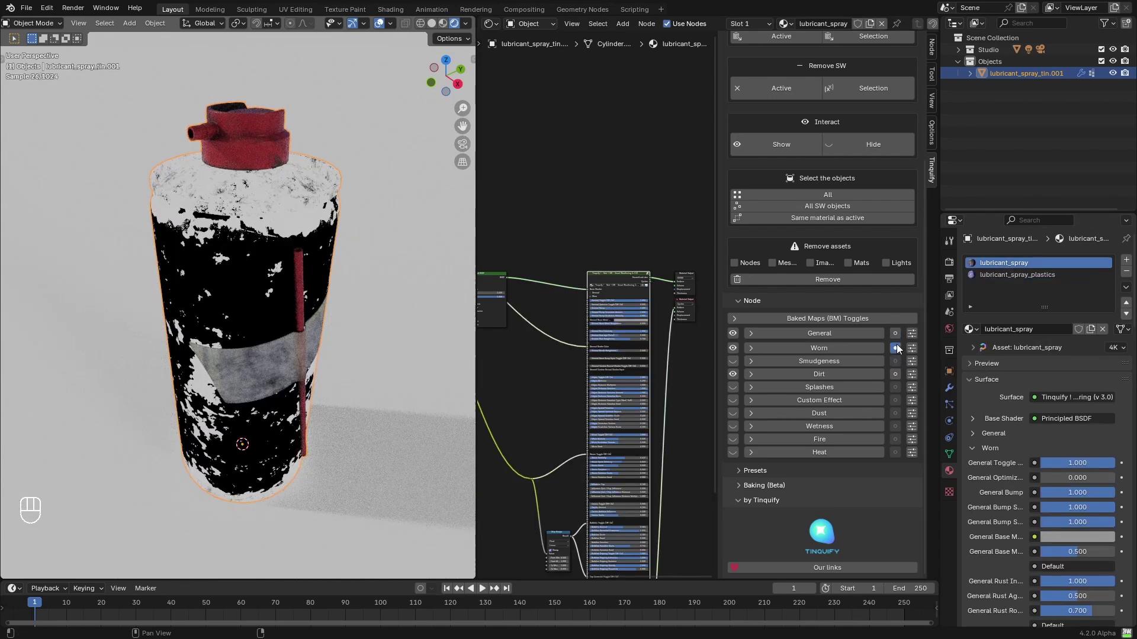
End the Worn mask preview to show the fully weathered can and view the render sampling settings.
left_click(901, 337)
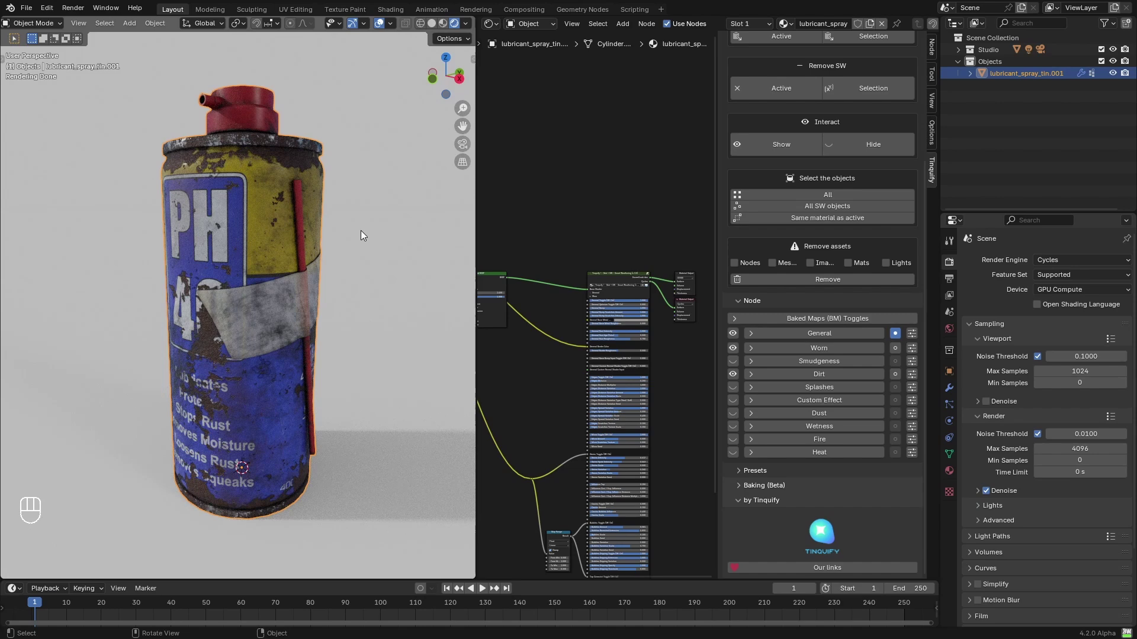
left_click(993, 407)
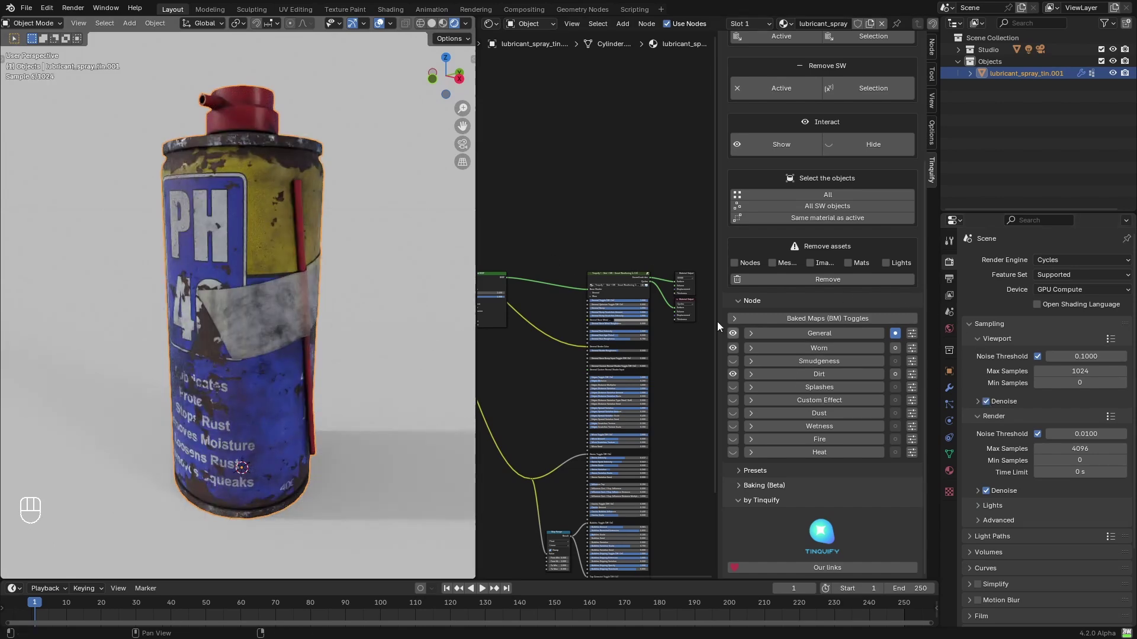
left_click(860, 148)
left_click(777, 158)
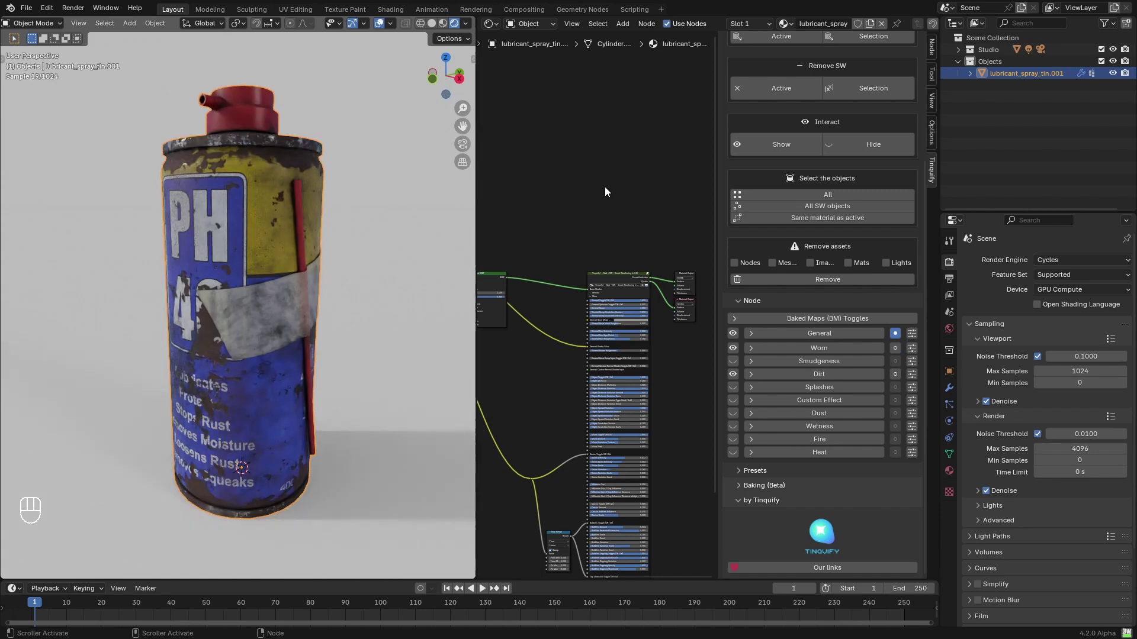
left_click_drag(231, 260, 274, 266)
left_click_drag(251, 237, 266, 325)
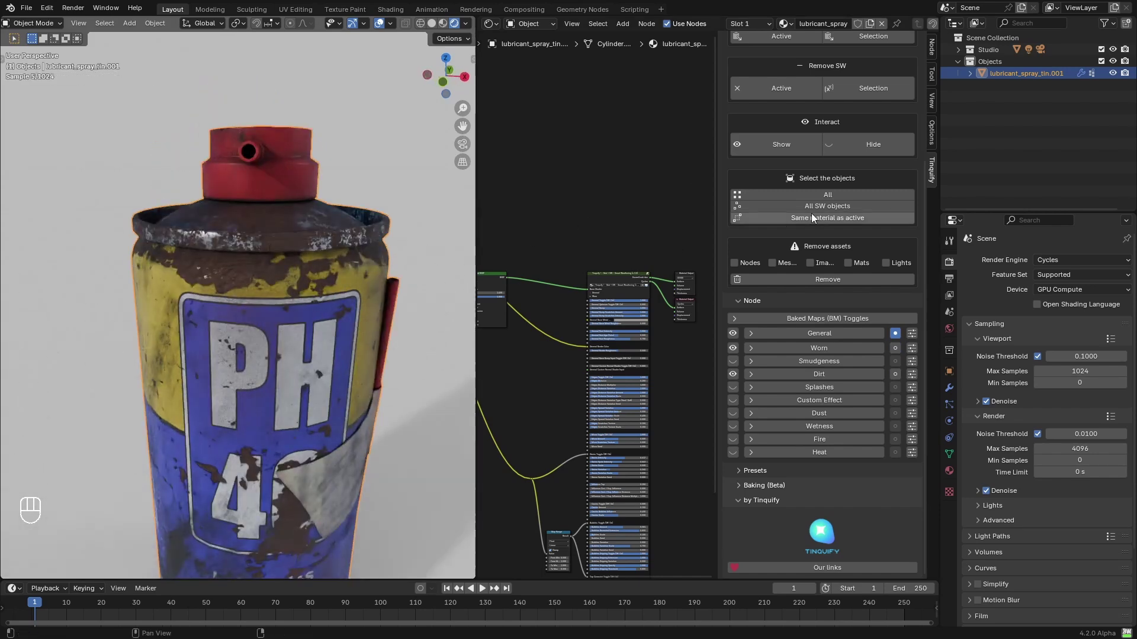
left_click(880, 145)
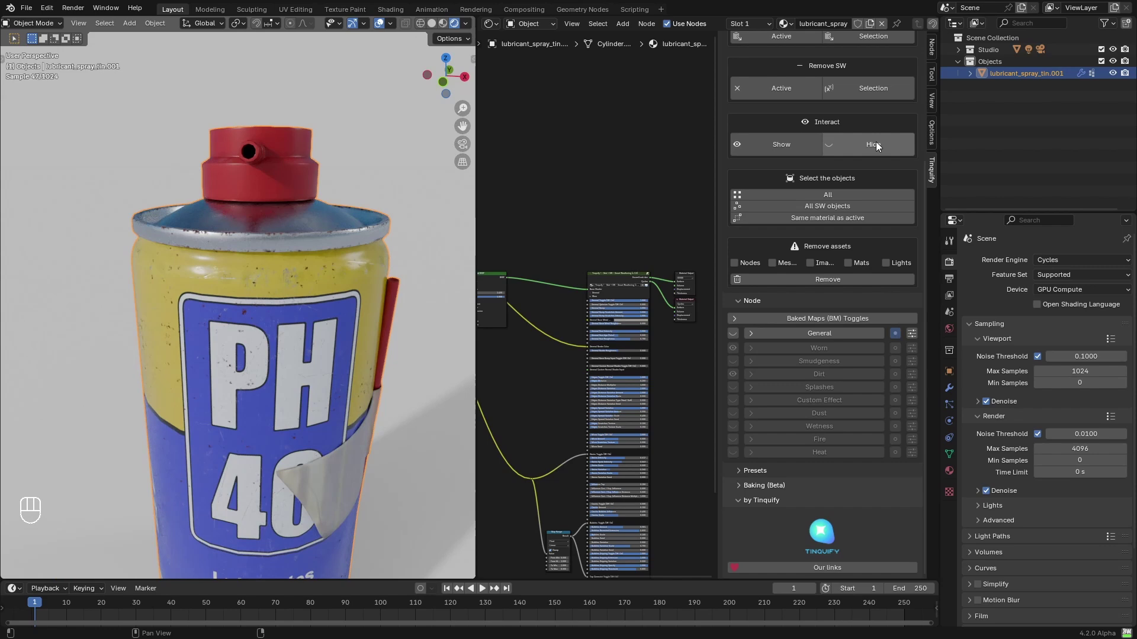
left_click(786, 141)
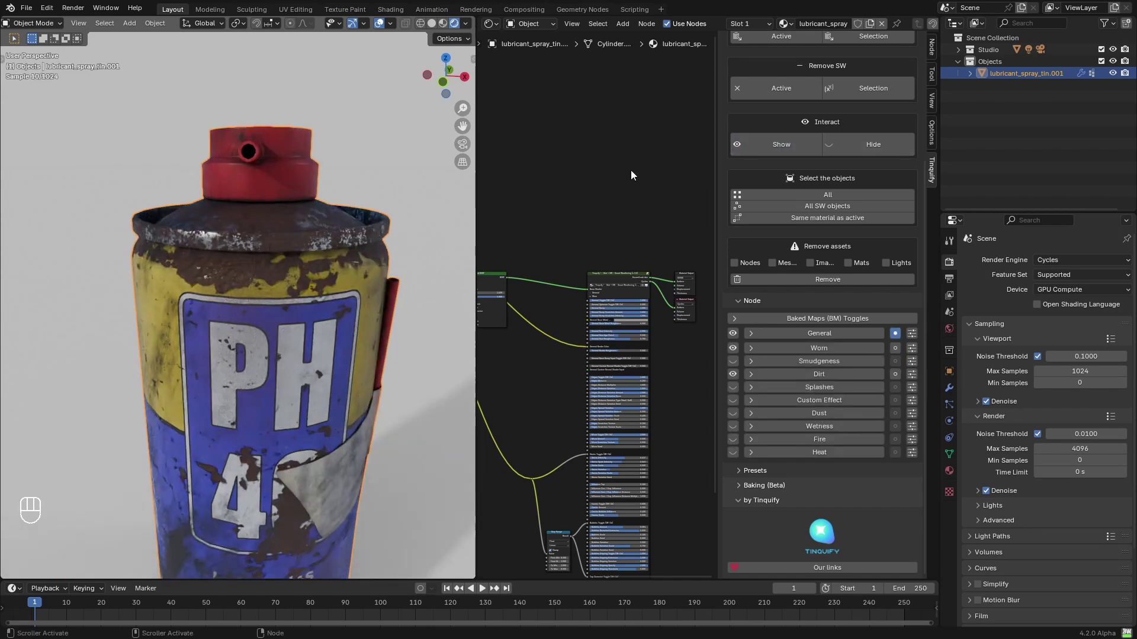
left_click_drag(177, 307, 318, 309)
left_click(347, 299)
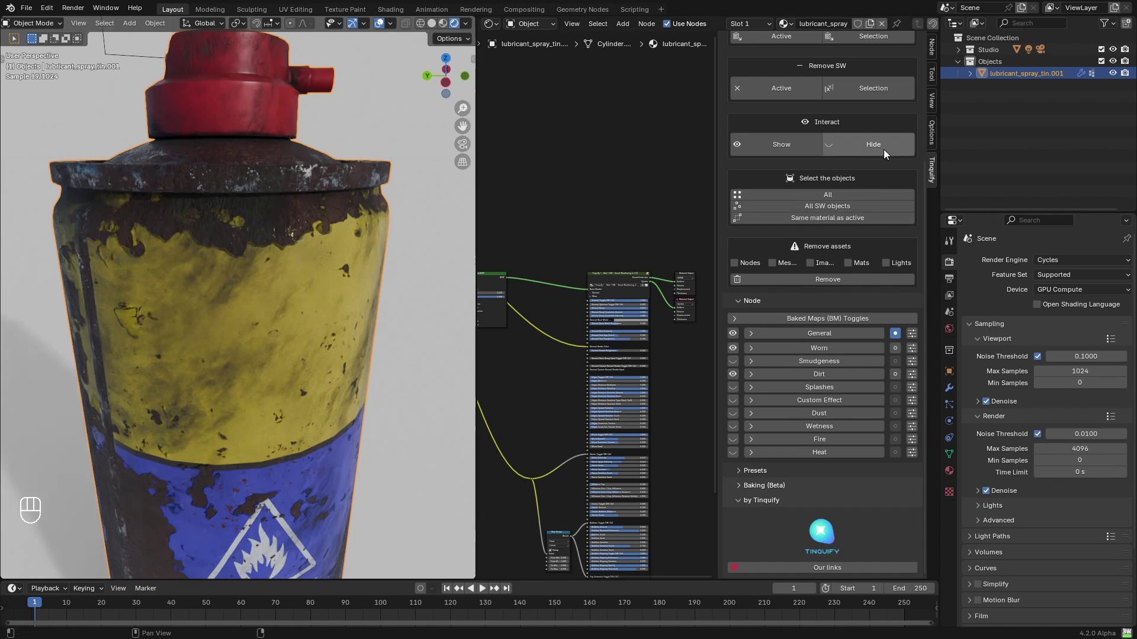
left_click(887, 153)
left_click(795, 154)
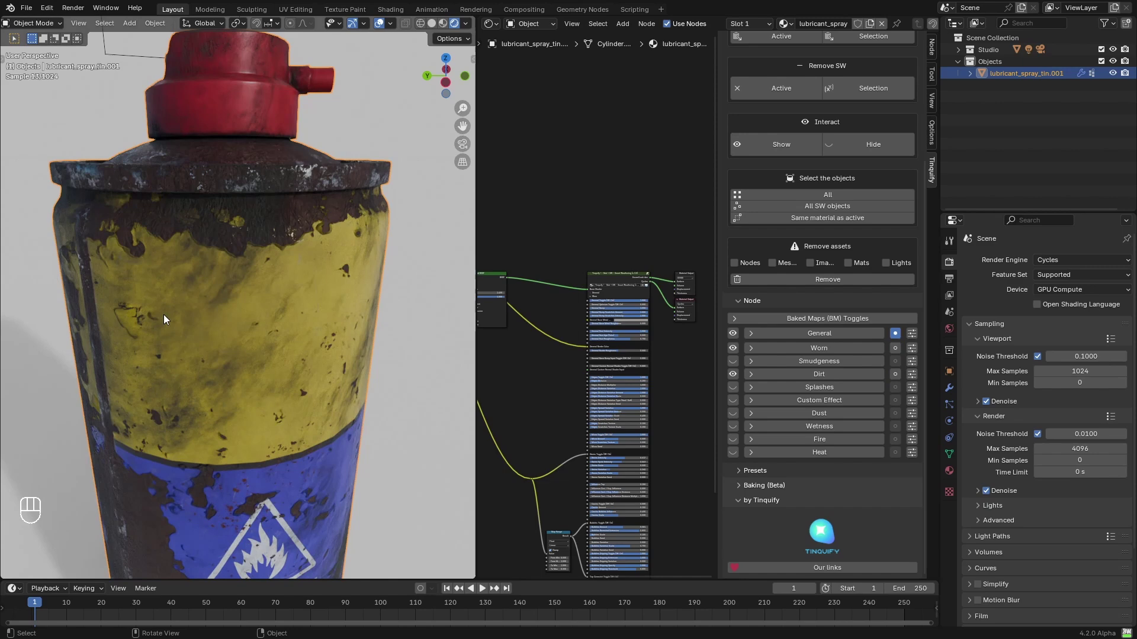
left_click_drag(149, 345, 286, 336)
left_click_drag(286, 336, 268, 334)
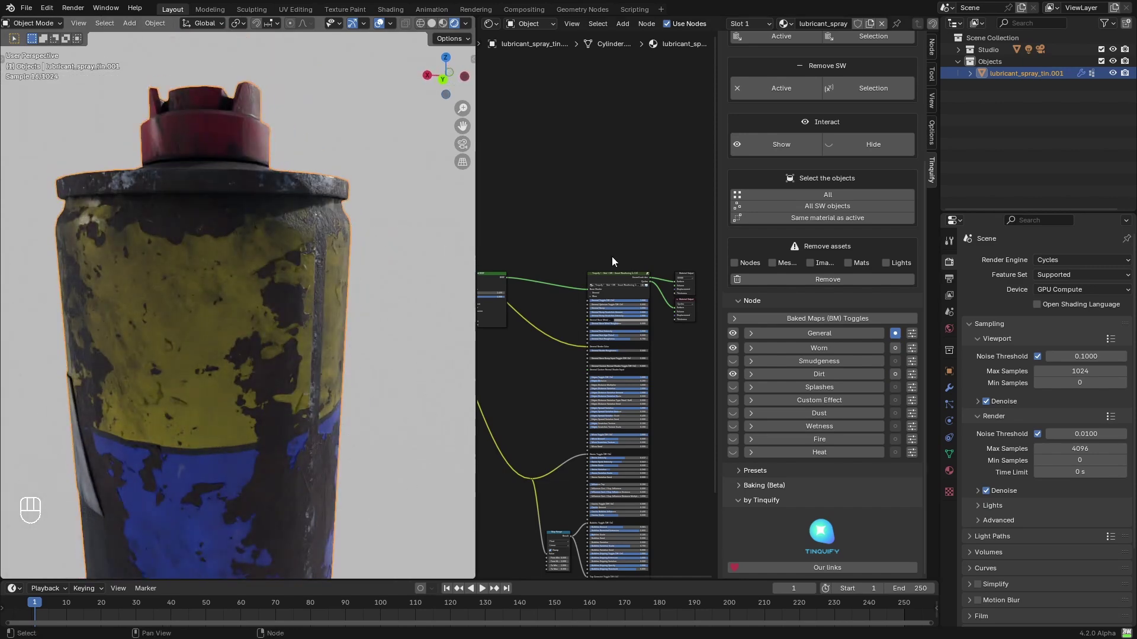
middle_click(865, 153)
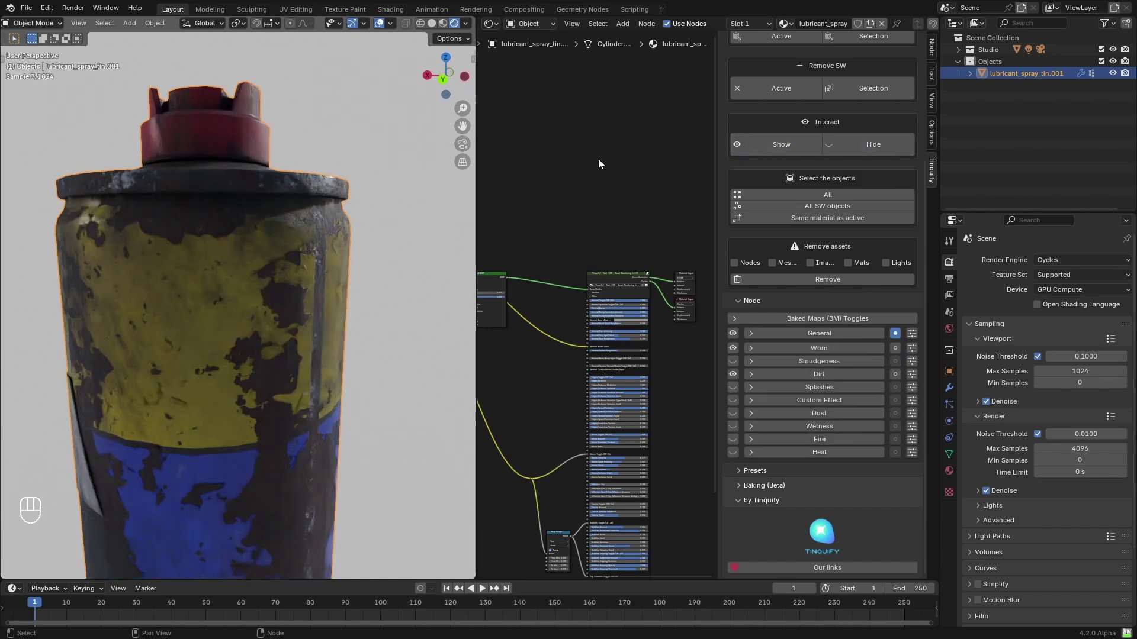
left_click_drag(172, 320, 242, 315)
left_click_drag(241, 314, 287, 310)
middle_click(288, 310)
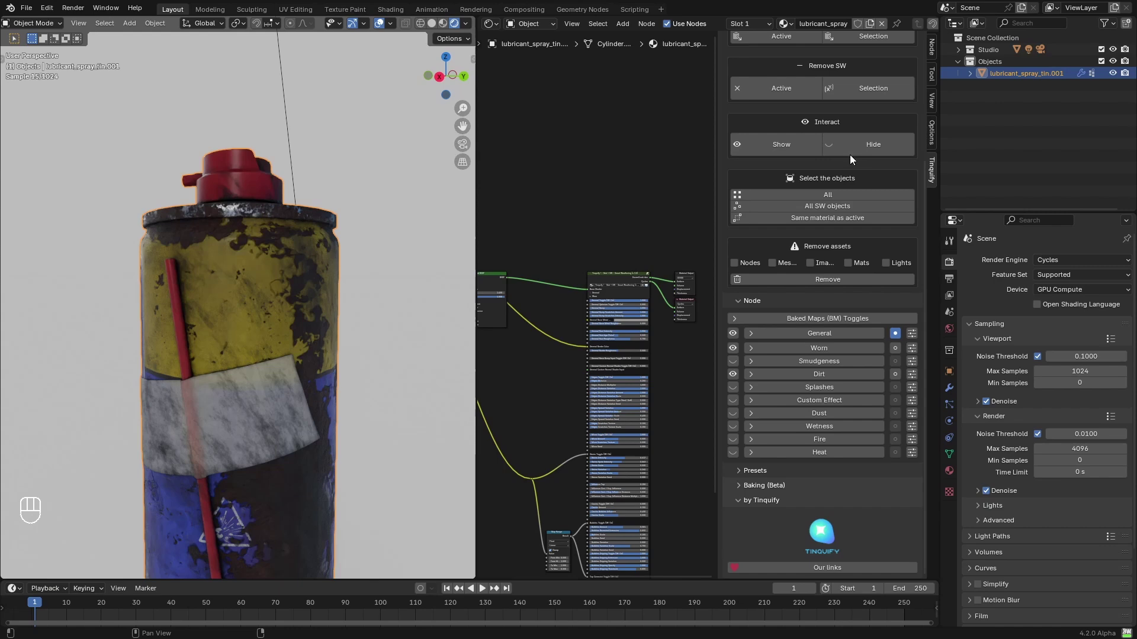
left_click(868, 155)
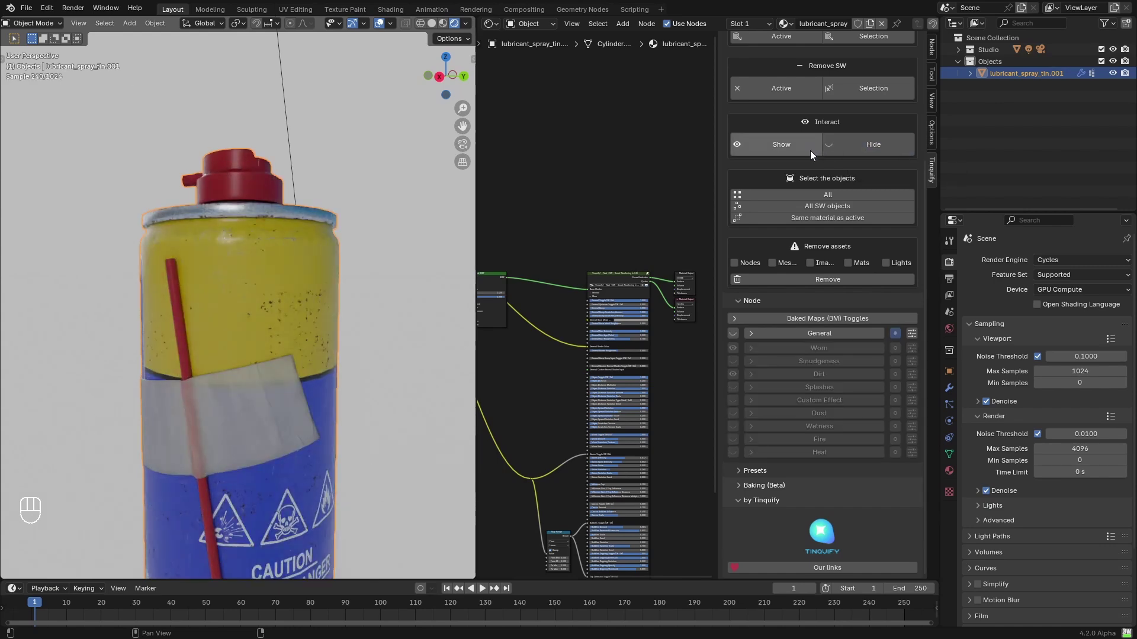
left_click(796, 151)
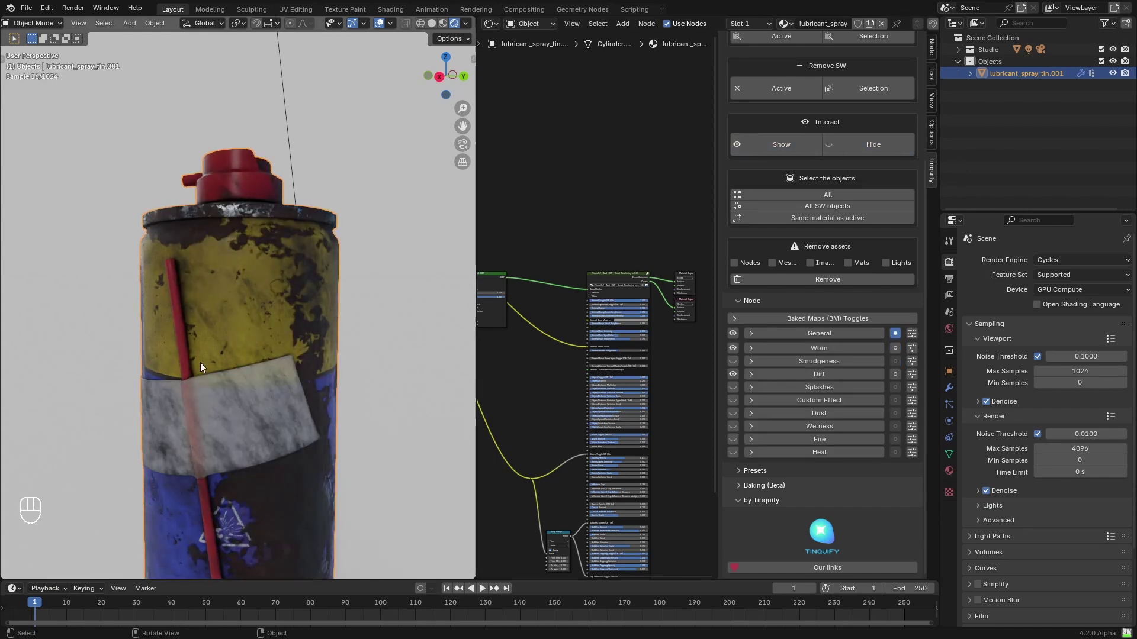
middle_click(212, 365)
left_click_drag(225, 366, 258, 366)
left_click_drag(260, 376, 277, 258)
middle_click(306, 350)
left_click(307, 338)
left_click(336, 341)
left_click(348, 338)
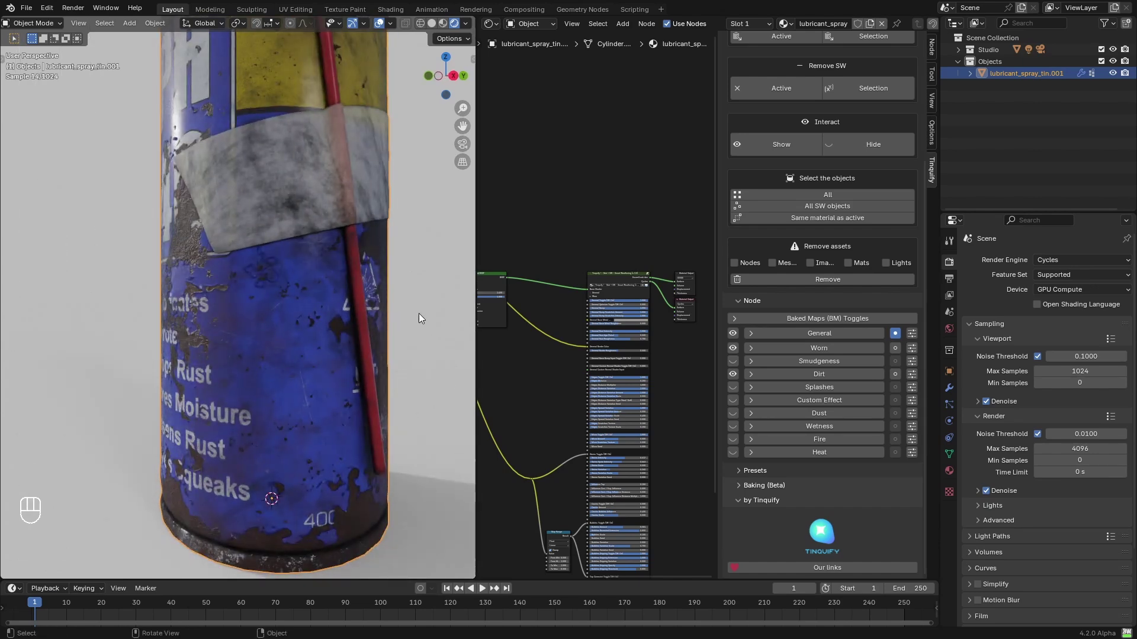
middle_click(871, 152)
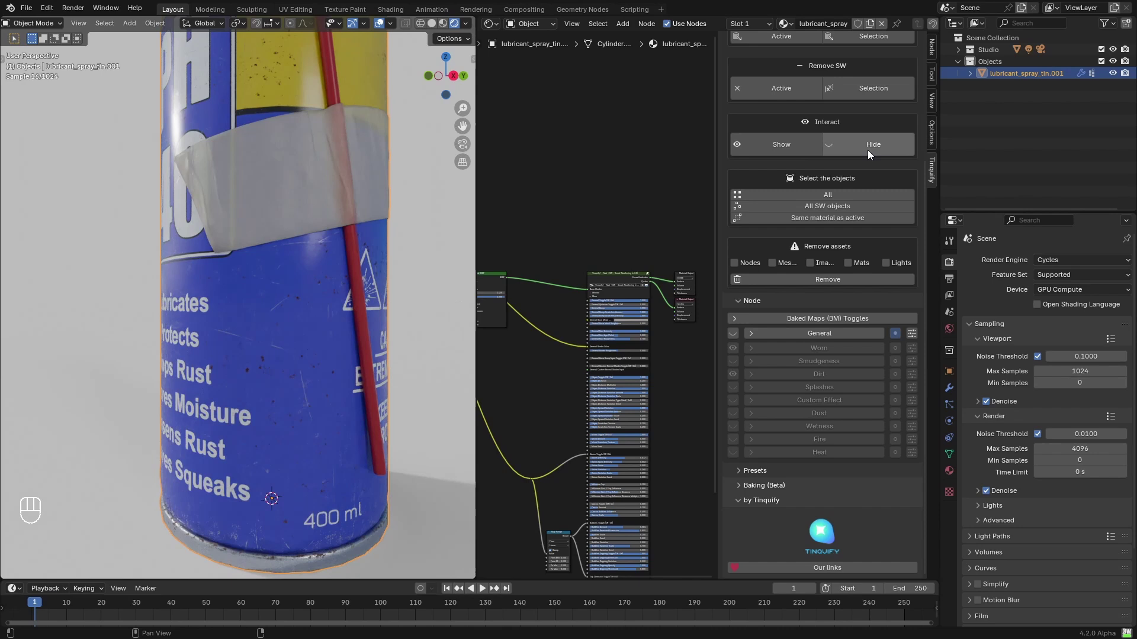
left_click(807, 147)
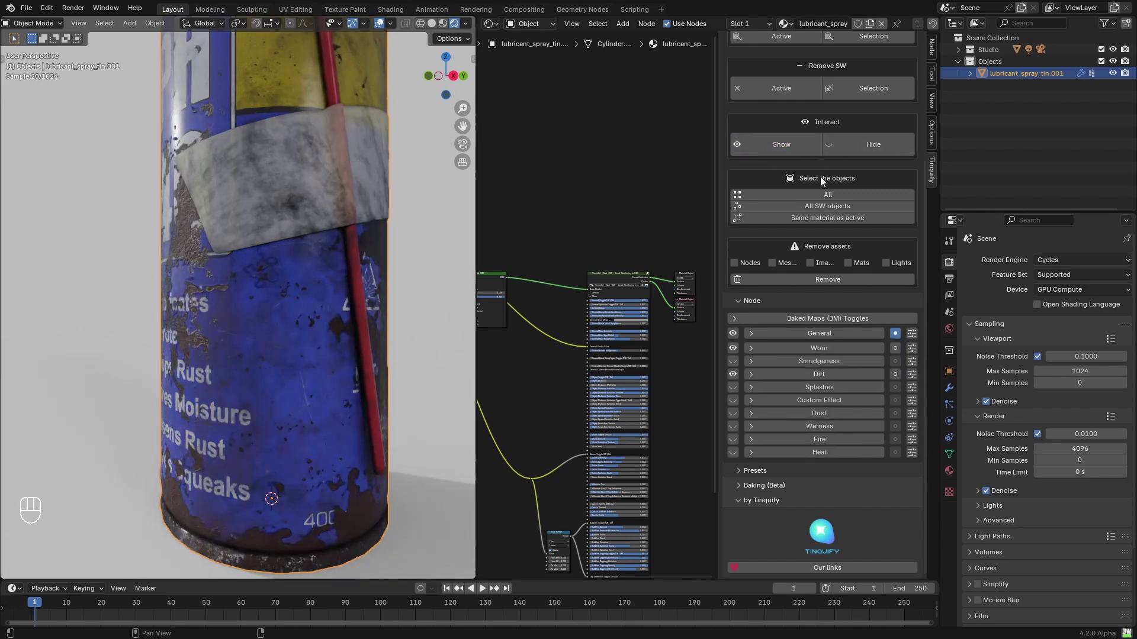
middle_click(277, 276)
left_click_drag(231, 297, 245, 318)
middle_click(241, 337)
middle_click(254, 336)
middle_click(268, 328)
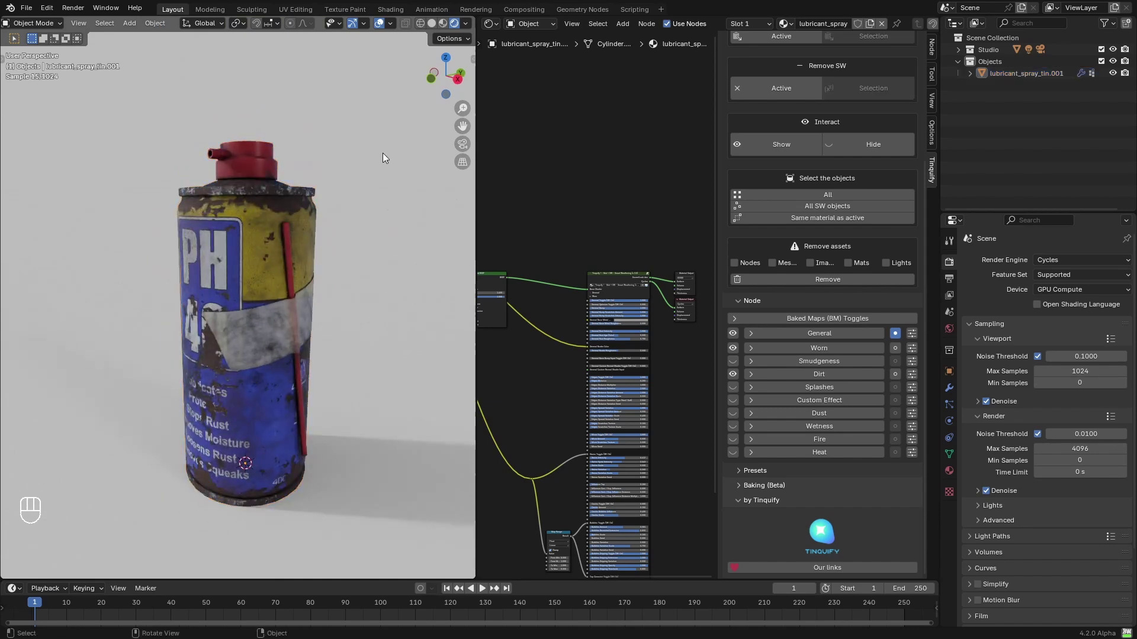
left_click_drag(371, 282, 375, 265)
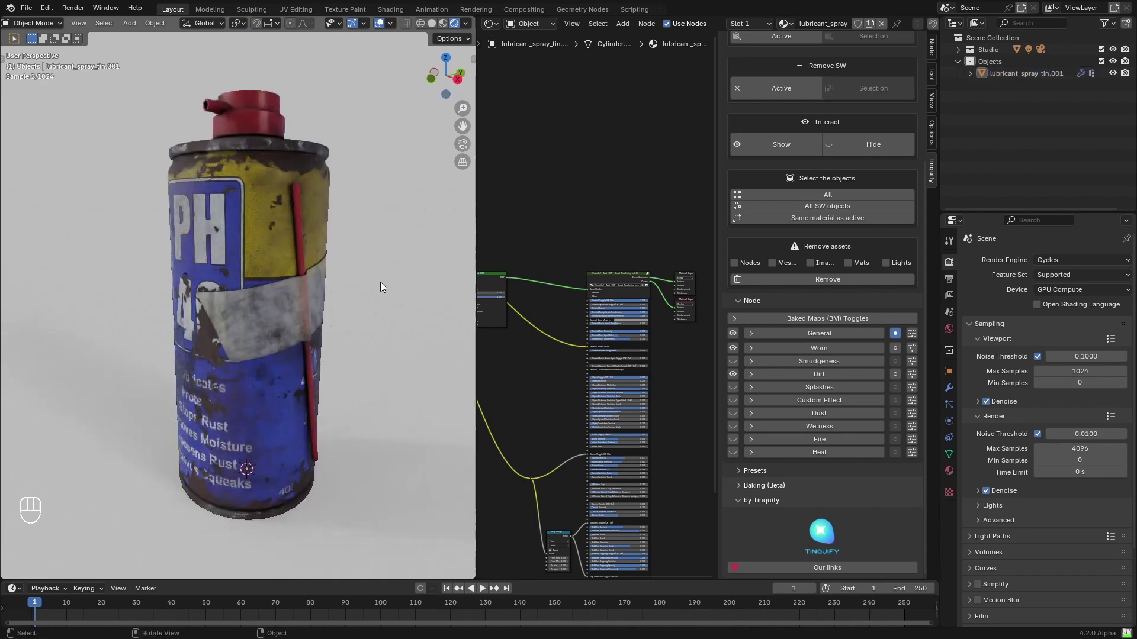